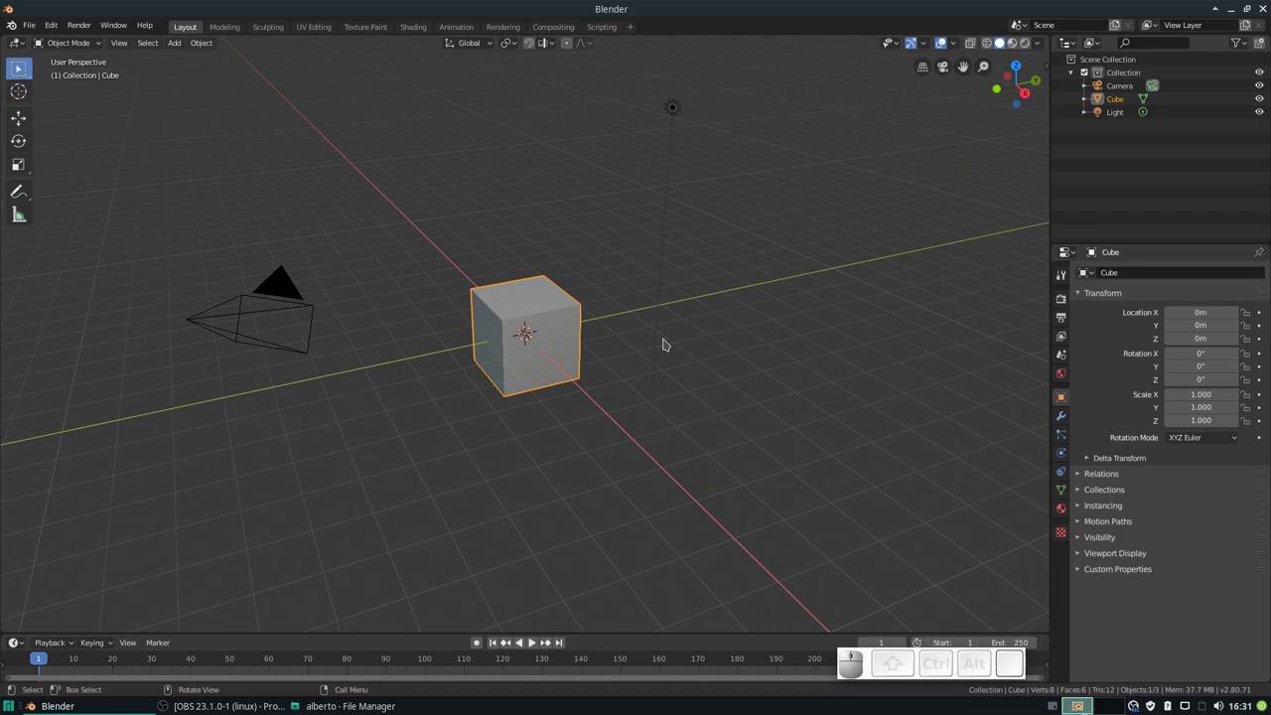
Step: View the release notes from the Help menu, then show and dismiss the splash screen
{"action": "left_click", "coordinate": [146, 31]}
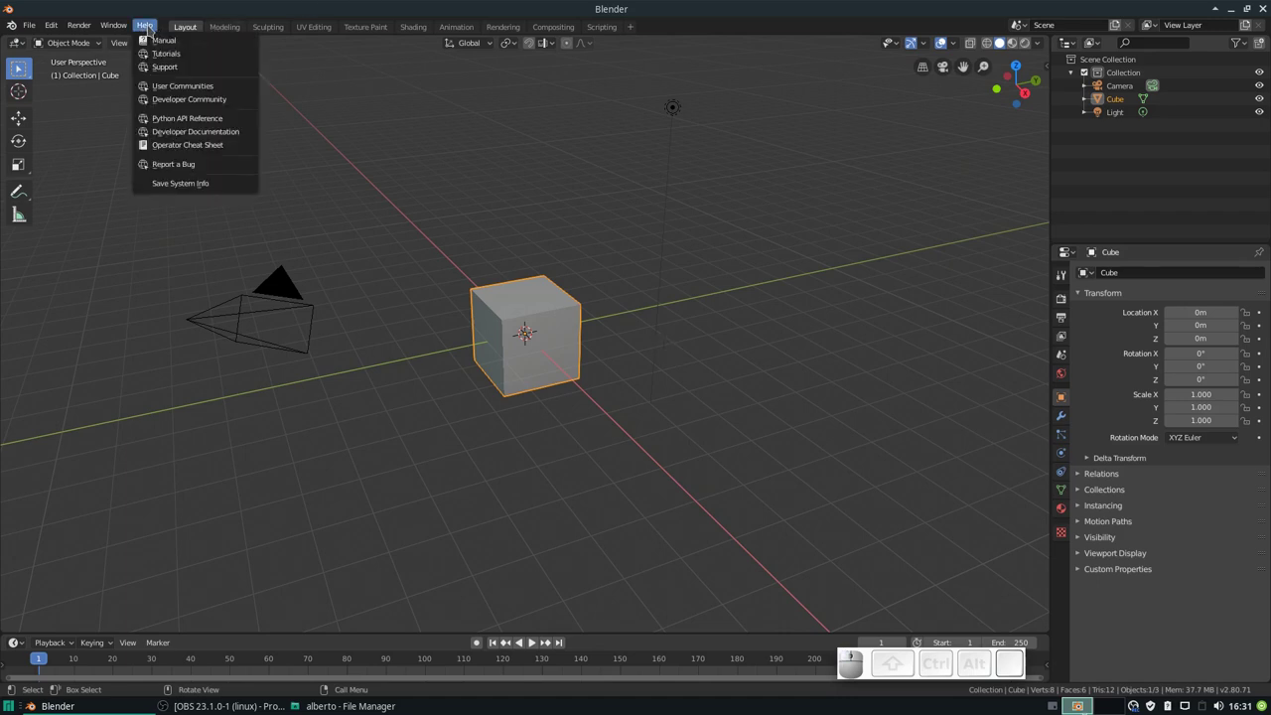
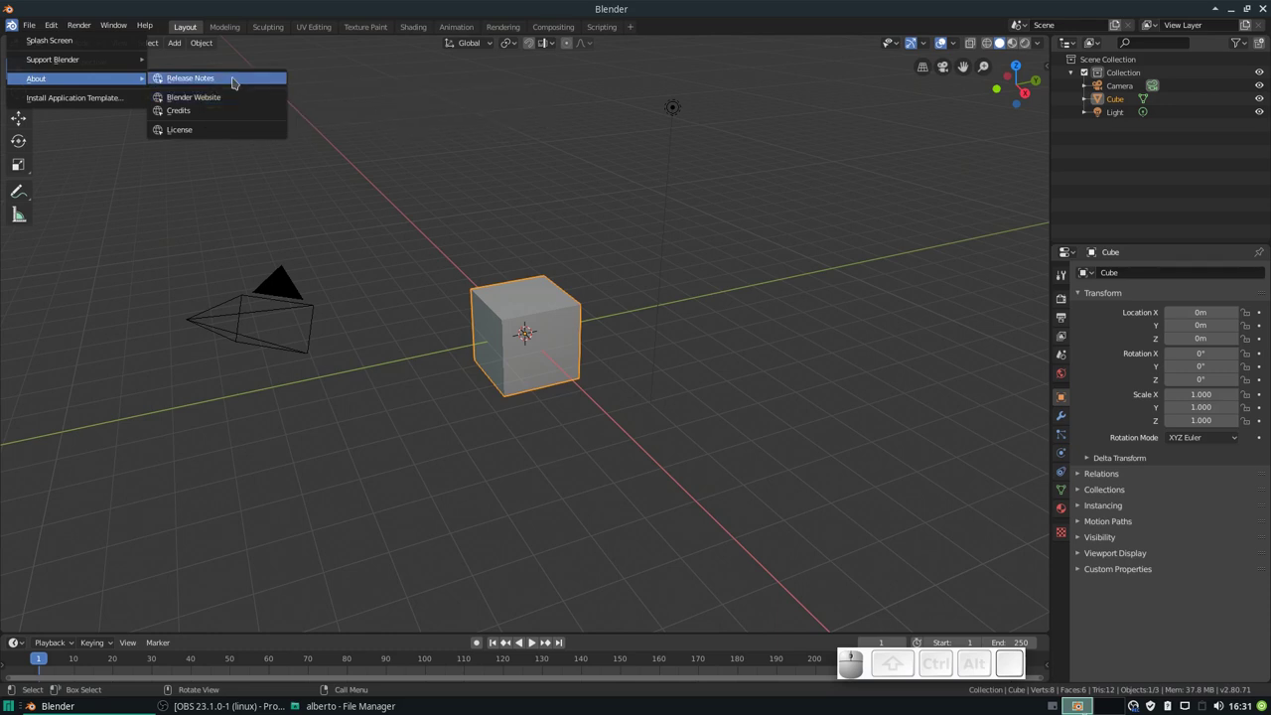
{"action": "left_click", "coordinate": [238, 81]}
{"action": "left_click", "coordinate": [238, 80]}
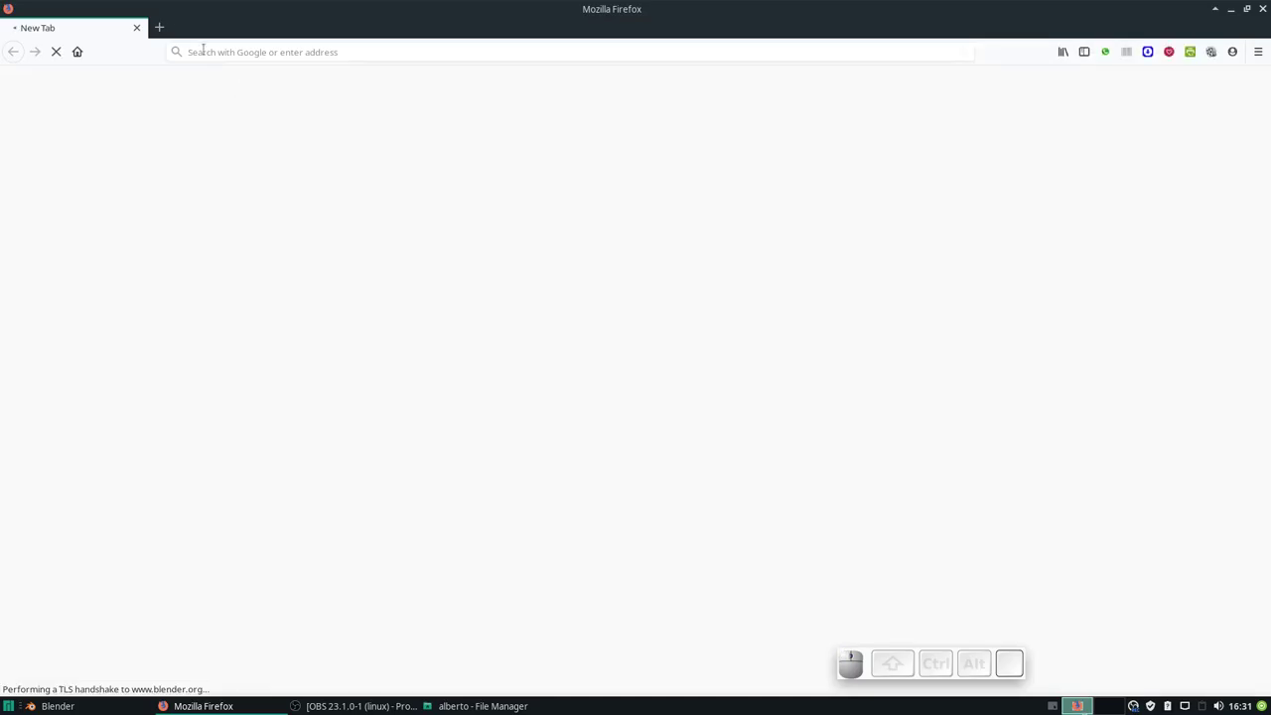
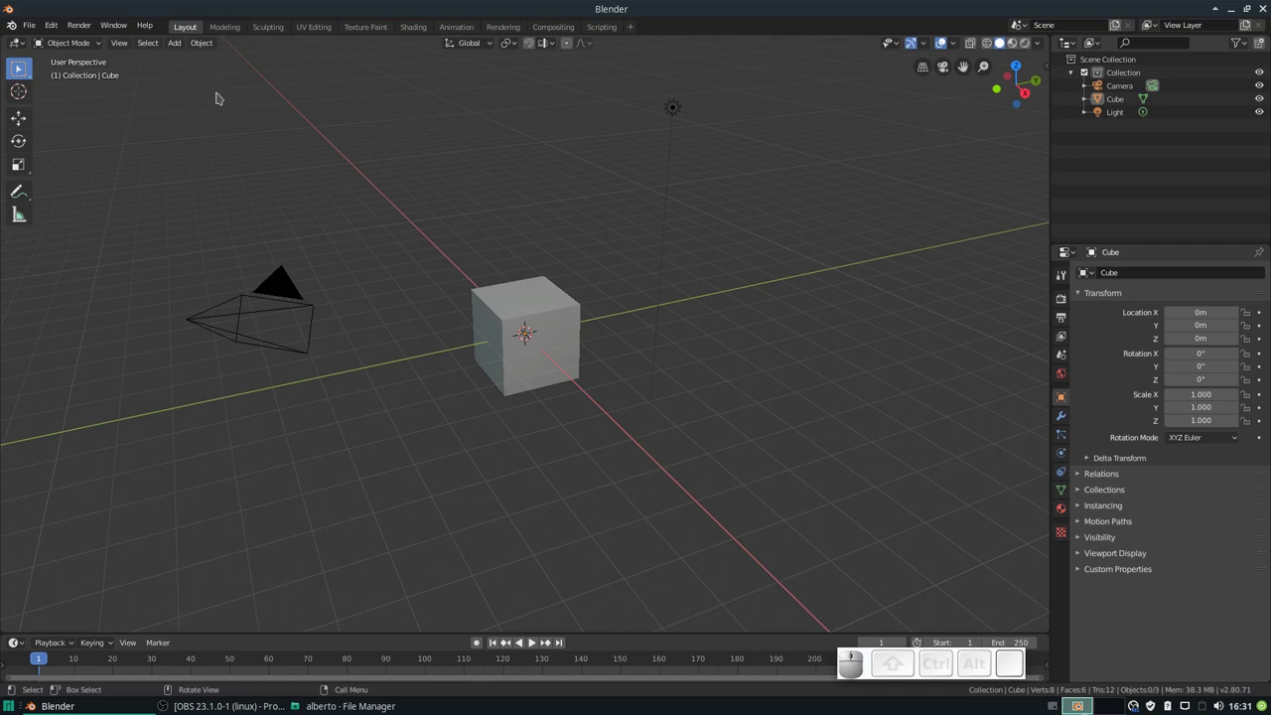
{"action": "left_click", "coordinate": [21, 23]}
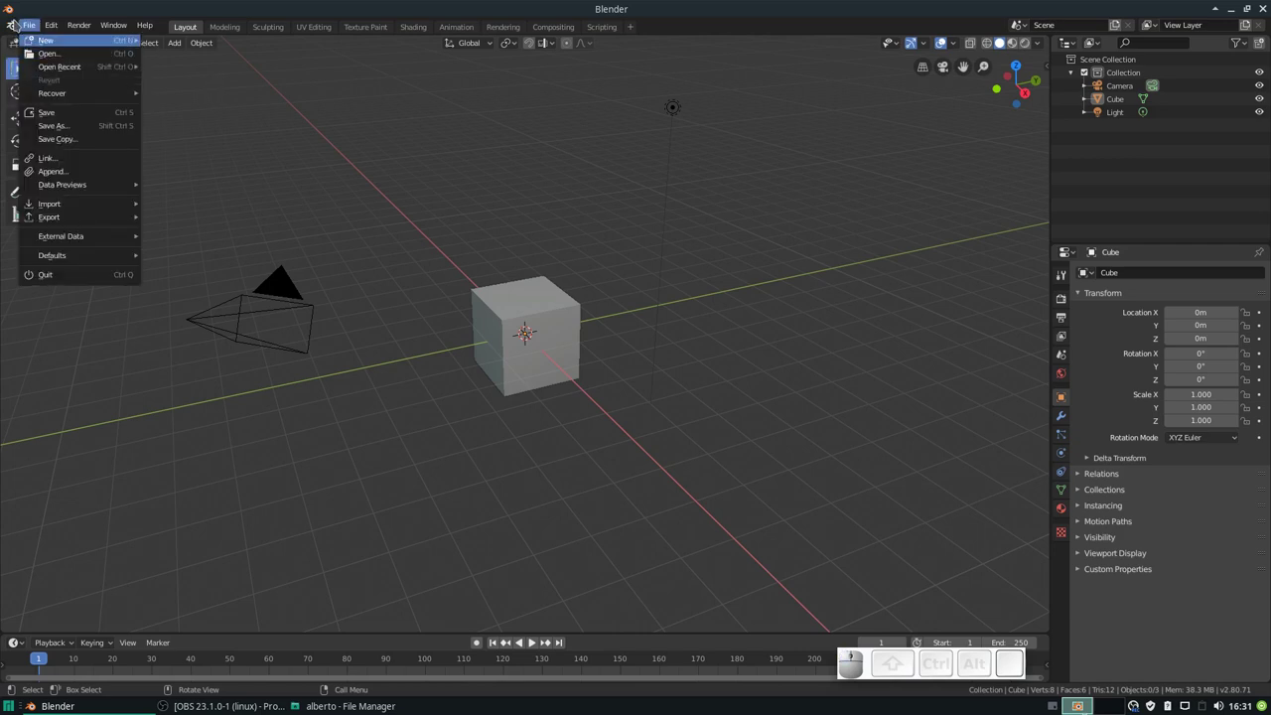
{"action": "left_click", "coordinate": [64, 42]}
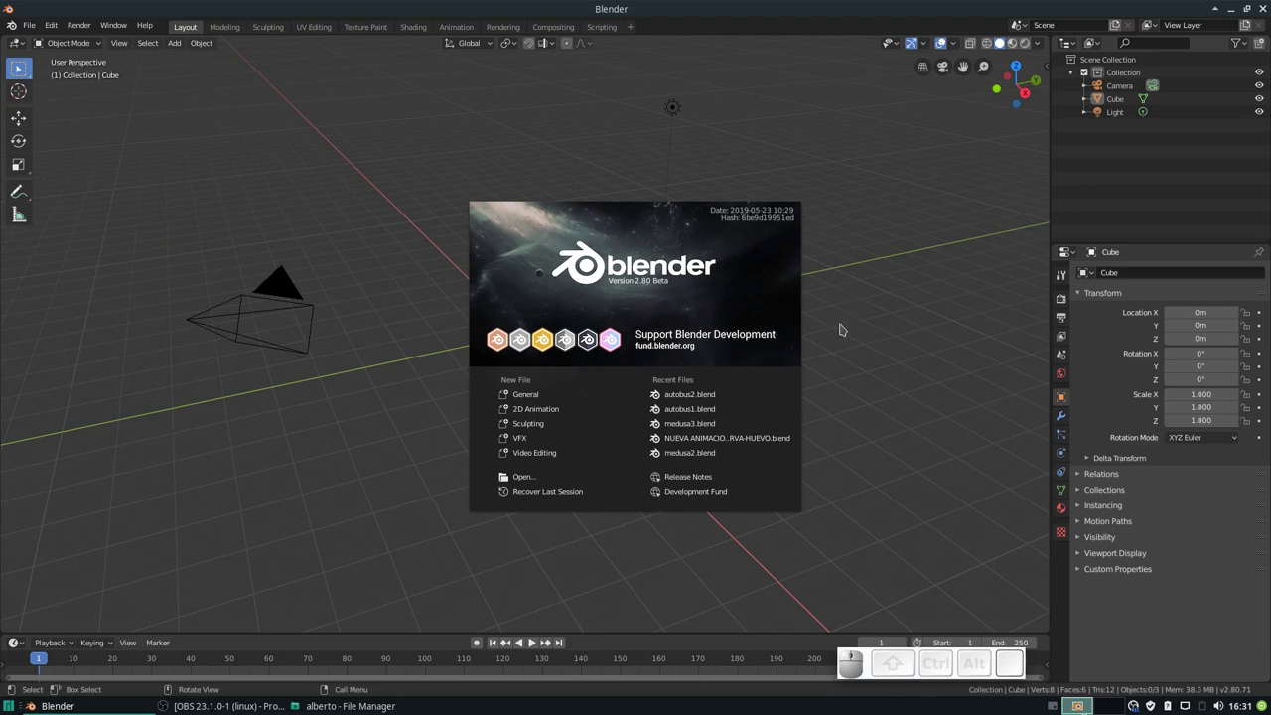
{"action": "key", "text": "Escape"}
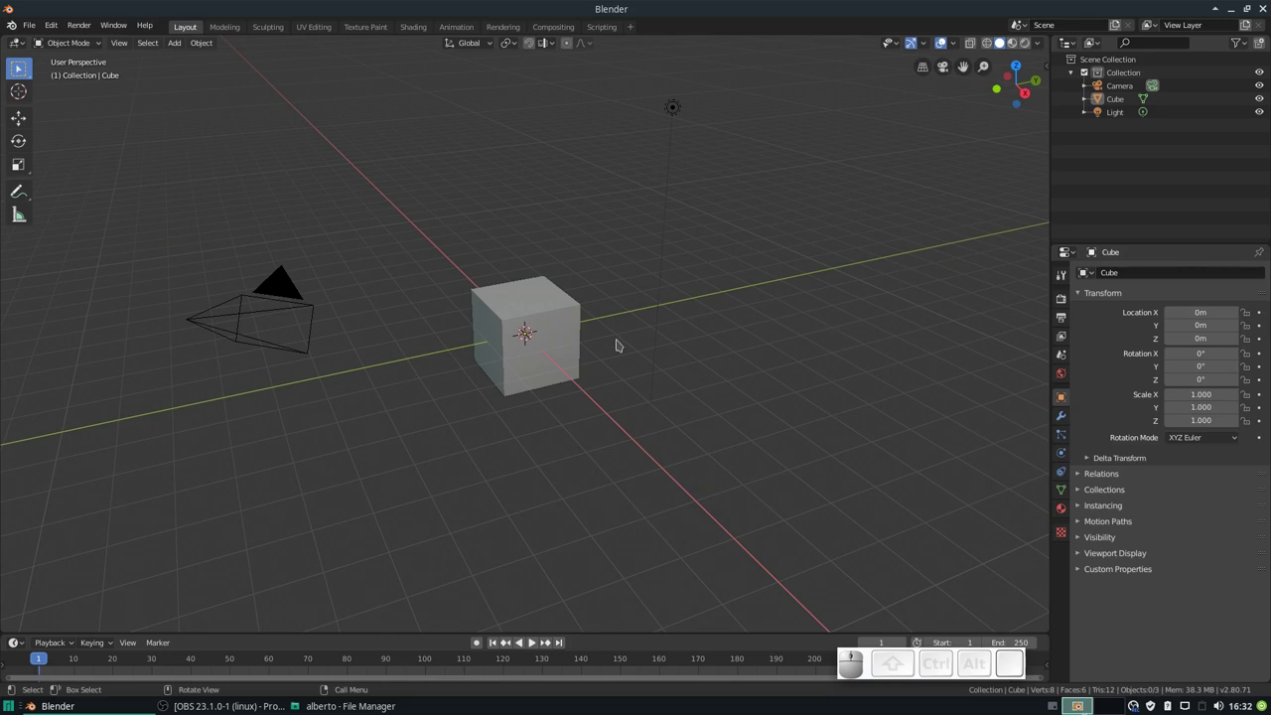
Step: Switch the viewport to Rendered shading and orbit around the scene
{"action": "scroll", "scroll_direction": "down", "scroll_amount": 3}
{"action": "scroll", "scroll_direction": "up", "scroll_amount": 3}
{"action": "scroll", "scroll_direction": "down", "scroll_amount": 3}
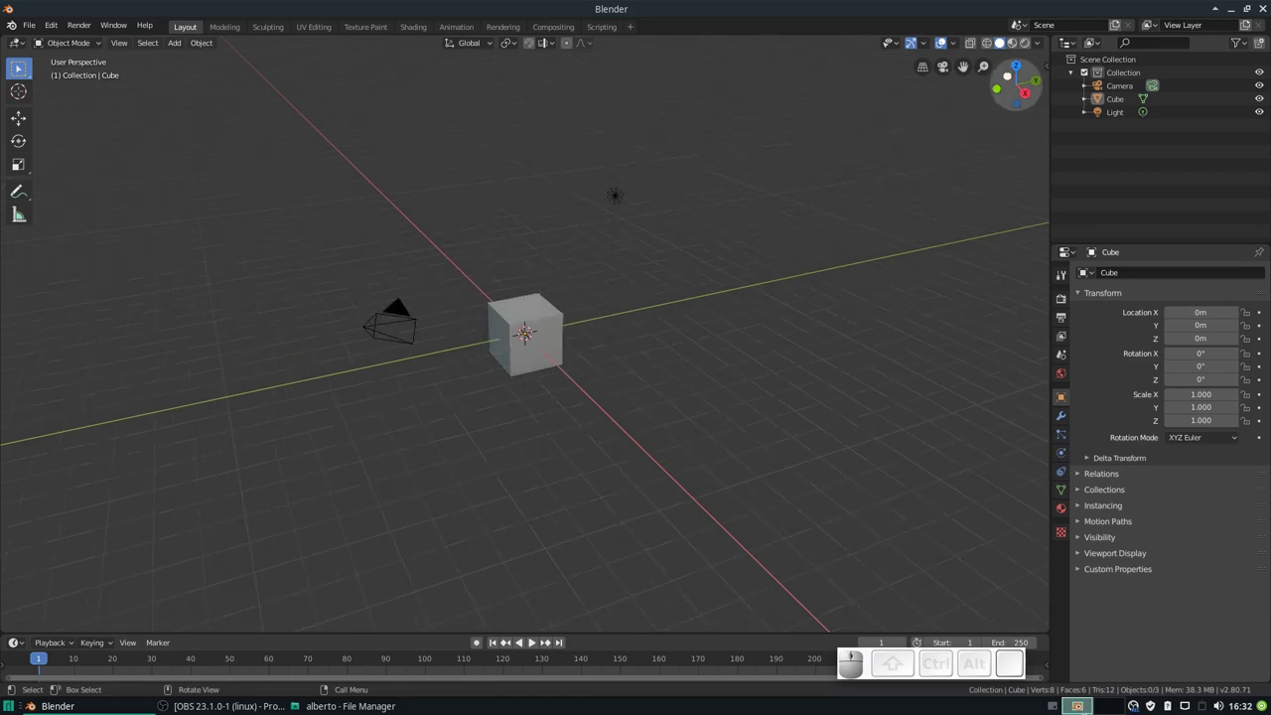
{"action": "left_click", "coordinate": [1033, 45]}
{"action": "left_click_drag", "start_coordinate": [594, 307], "coordinate": [512, 82]}
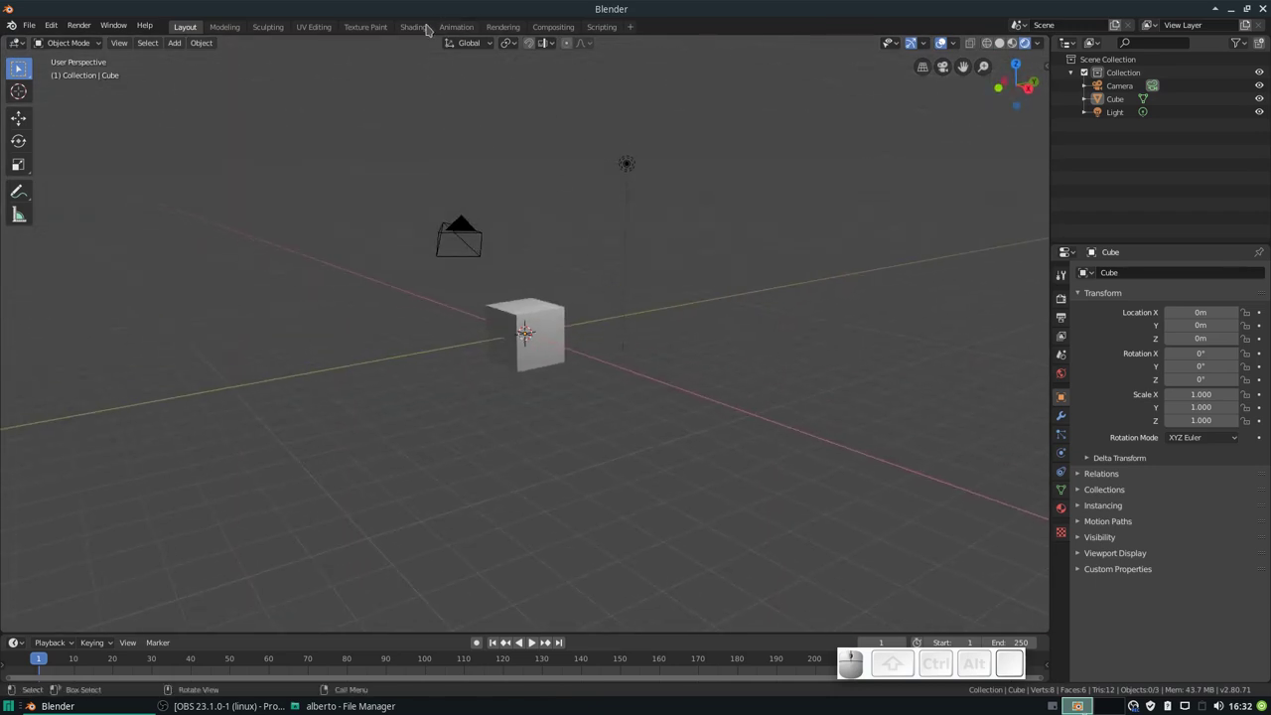
{"action": "left_click_drag", "start_coordinate": [428, 27], "coordinate": [312, 323]}
Step: Switch to the Shading workspace and set the World background colour to dark blue
{"action": "left_click", "coordinate": [264, 414]}
{"action": "left_click_drag", "start_coordinate": [265, 445], "coordinate": [579, 455]}
{"action": "left_click", "coordinate": [579, 458]}
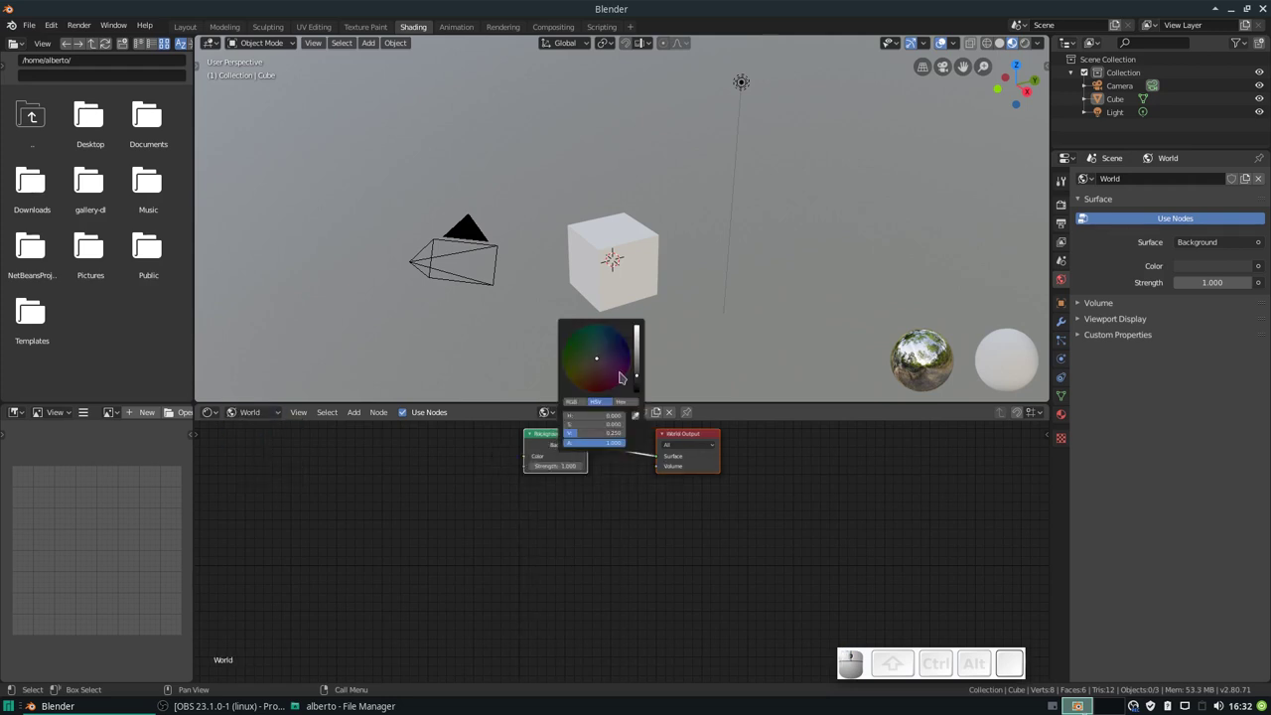
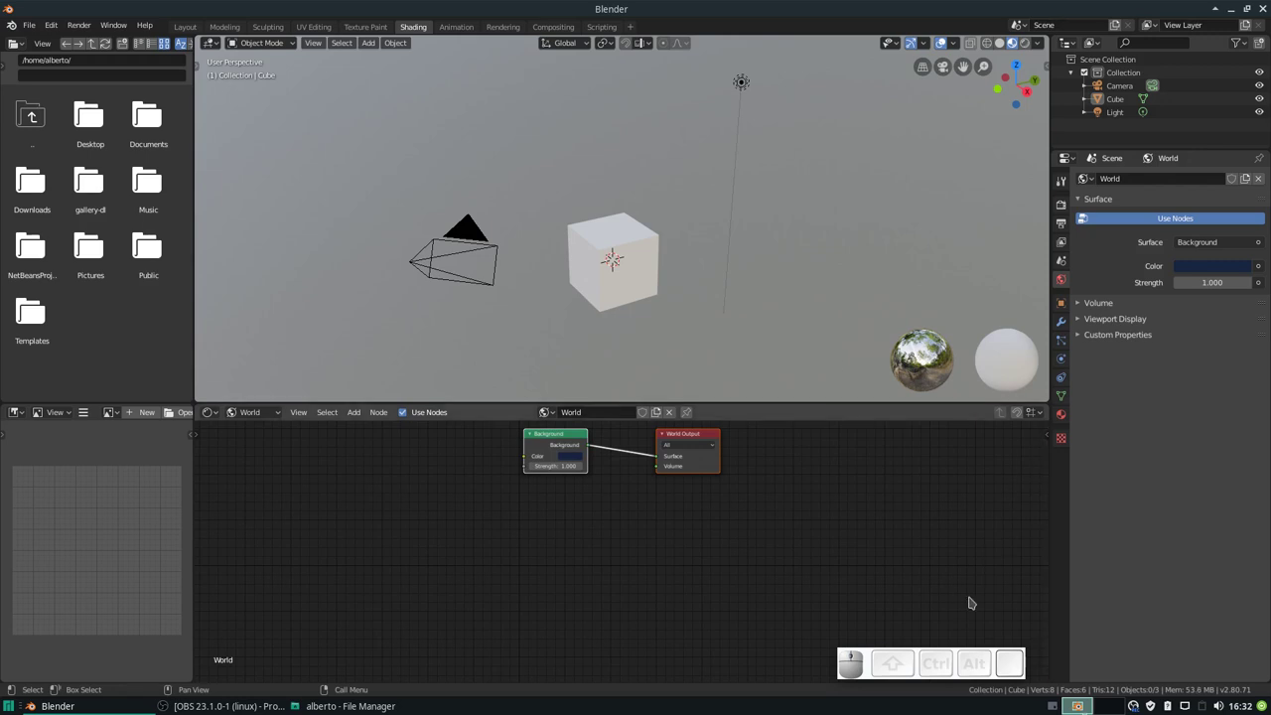
{"action": "left_click", "coordinate": [715, 578]}
{"action": "middle_click", "coordinate": [686, 273]}
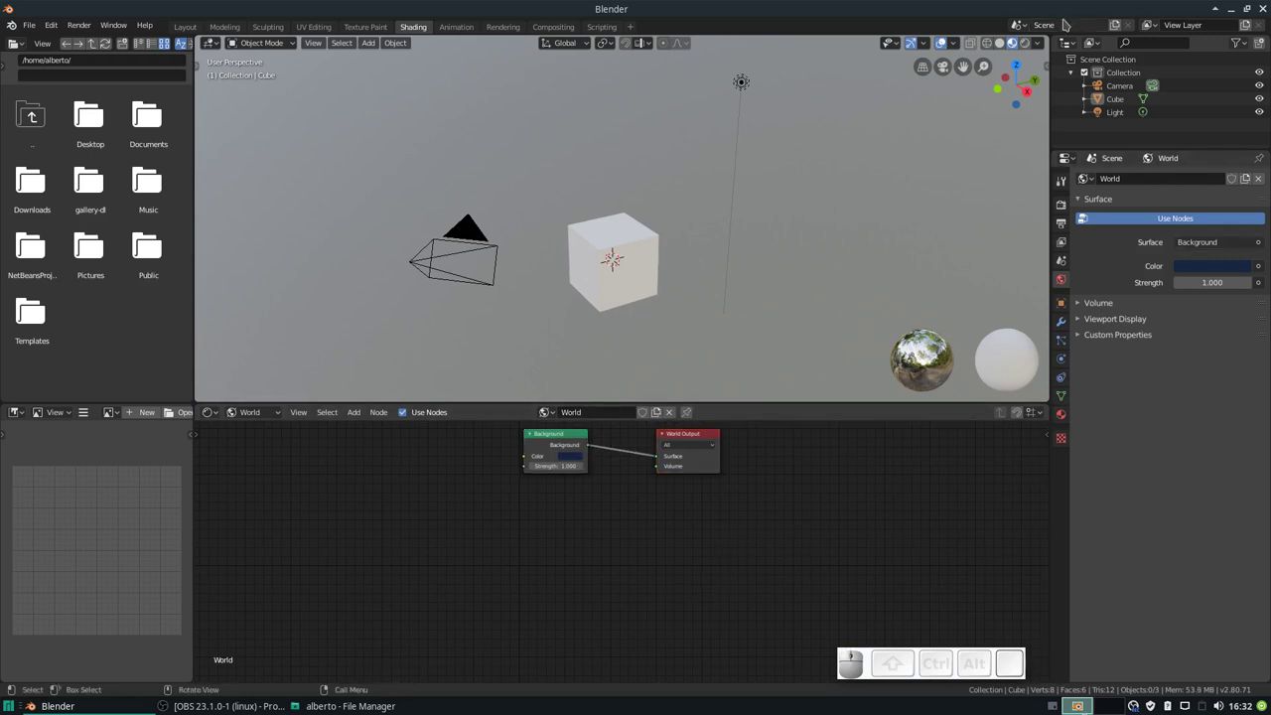
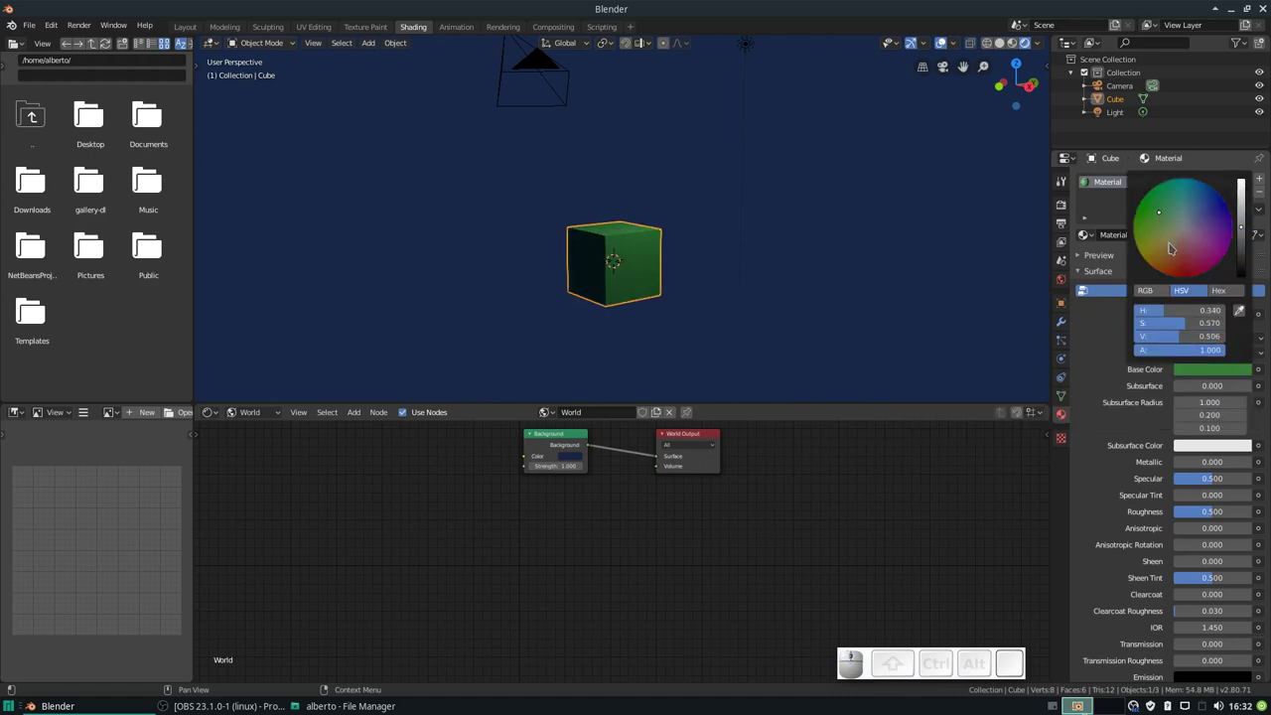
Step: Raise the cube material's Transmission to 0.625 in Material Properties
{"action": "scroll", "scroll_direction": "down", "scroll_amount": 3}
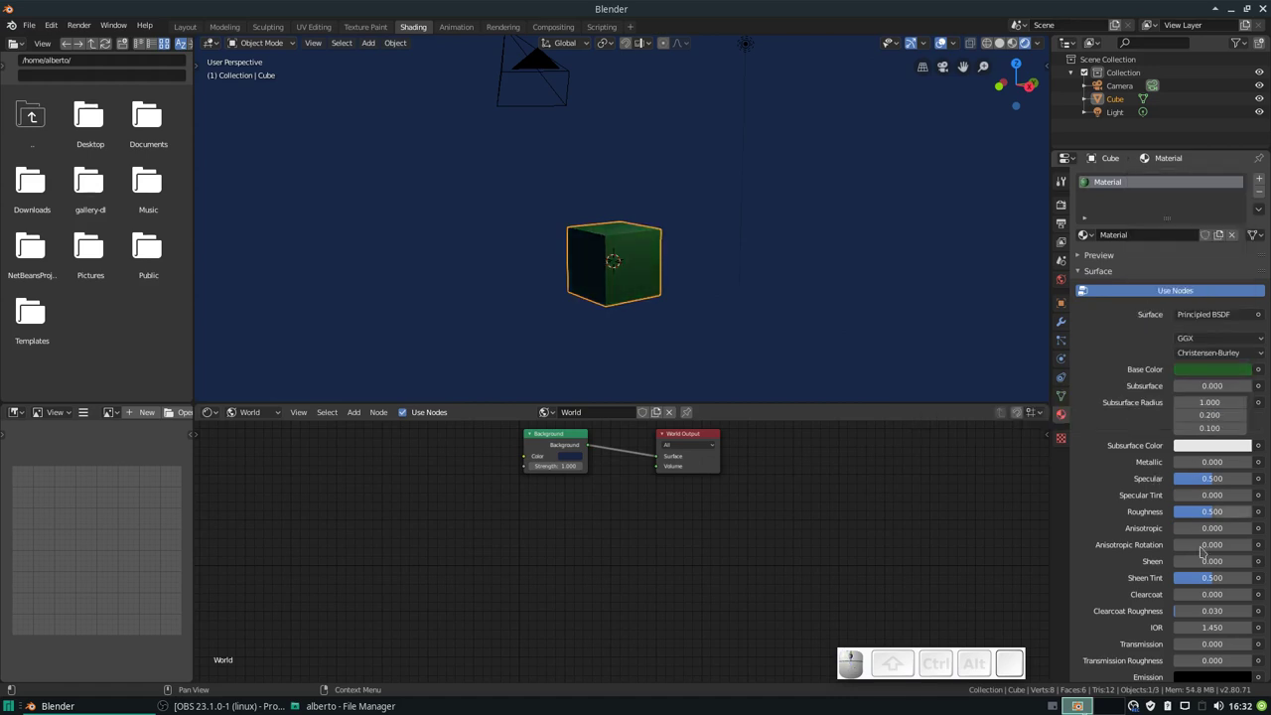
{"action": "scroll", "scroll_direction": "down", "scroll_amount": 3}
{"action": "left_click_drag", "start_coordinate": [1189, 513], "coordinate": [1222, 505]}
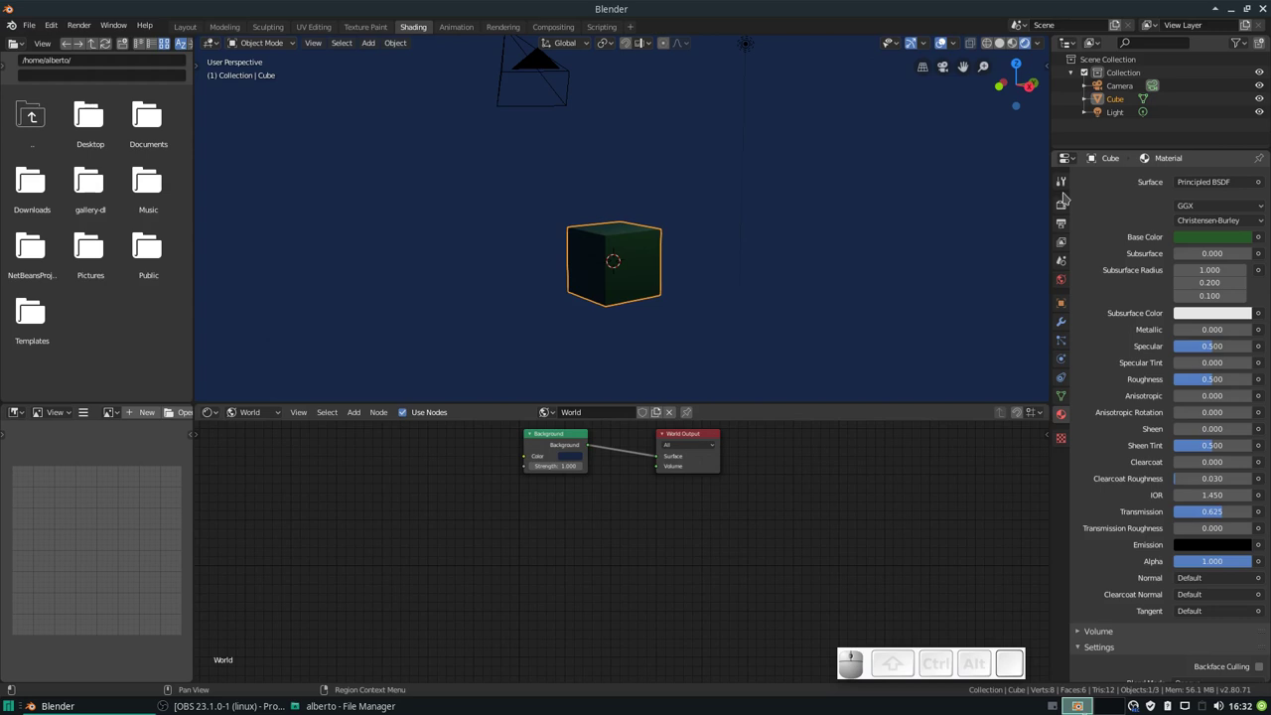
Step: Enable Screen Space Reflections with Refraction in the Eevee render settings
{"action": "left_click", "coordinate": [1069, 205]}
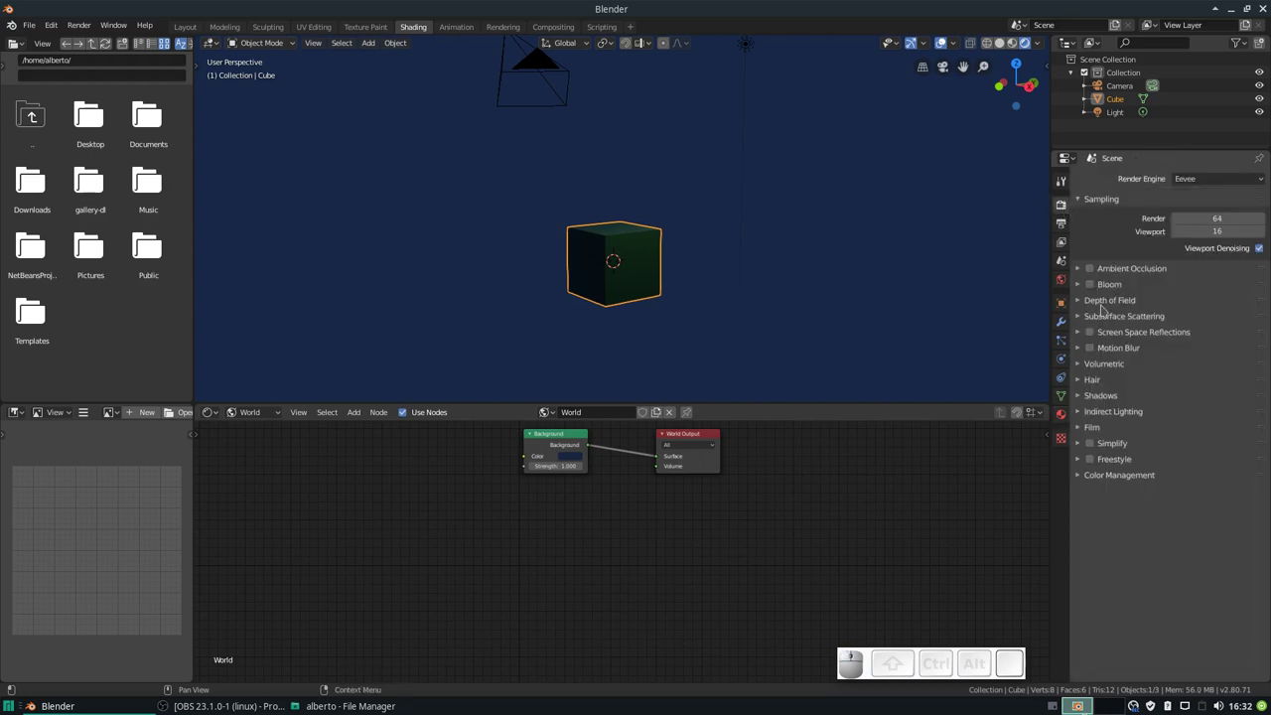
{"action": "left_click", "coordinate": [1096, 337]}
{"action": "left_click", "coordinate": [1084, 334]}
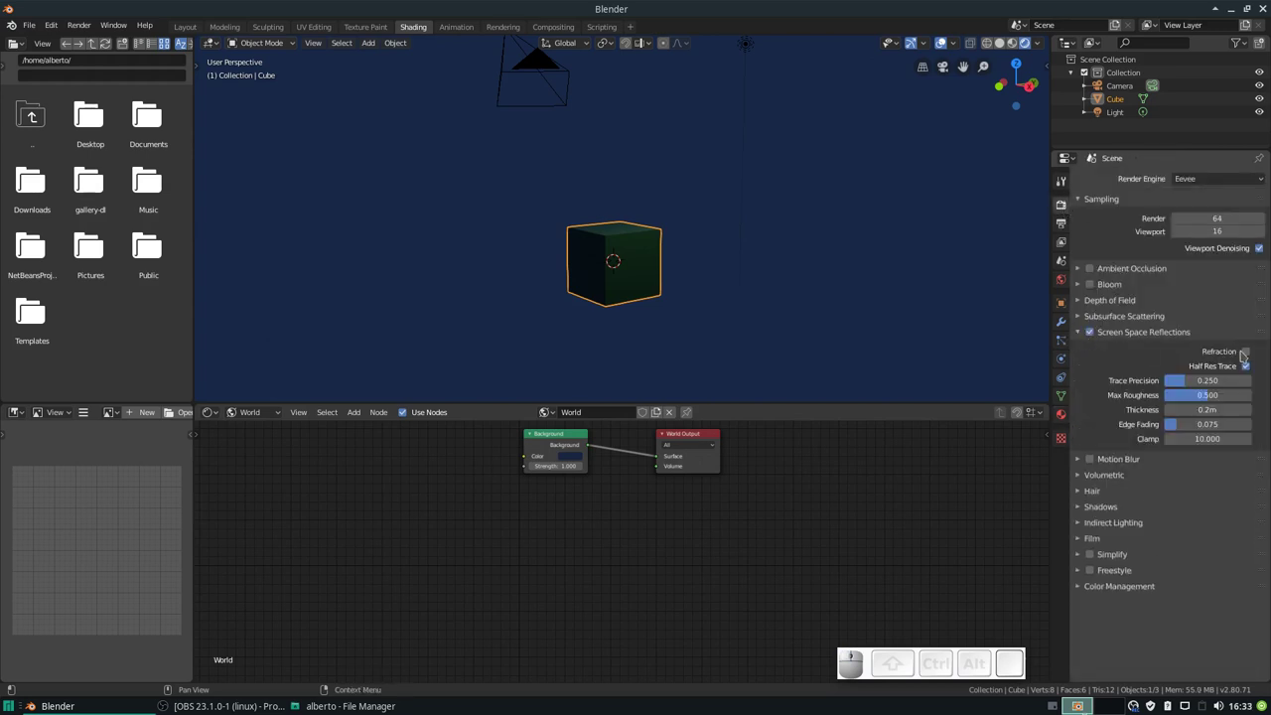
{"action": "left_click", "coordinate": [1248, 353]}
Step: Return to the cube's Material tab and scroll to its Settings panel
{"action": "left_click", "coordinate": [1065, 413]}
{"action": "middle_click", "coordinate": [1078, 501]}
{"action": "scroll", "scroll_direction": "down", "scroll_amount": 3}
{"action": "middle_click", "coordinate": [1111, 503]}
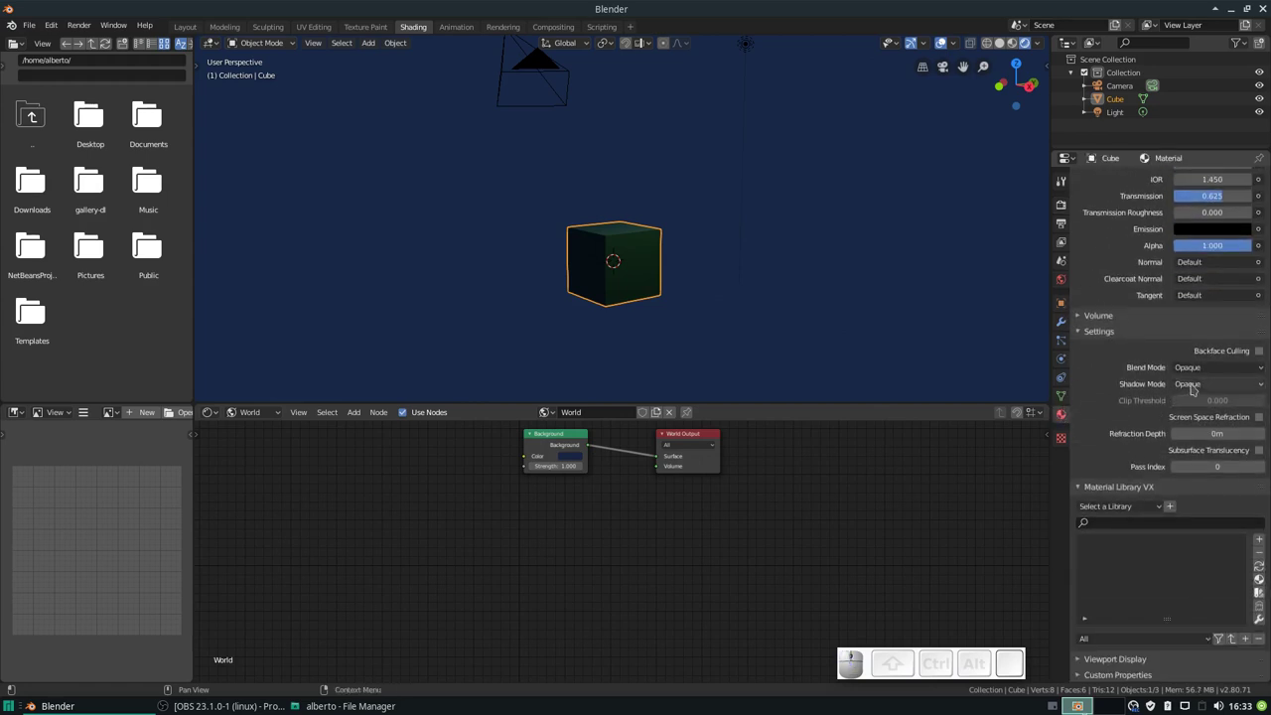
Step: Set the material's Blend Mode to Alpha Blend and zoom in on the translucent cube
{"action": "left_click", "coordinate": [1209, 367]}
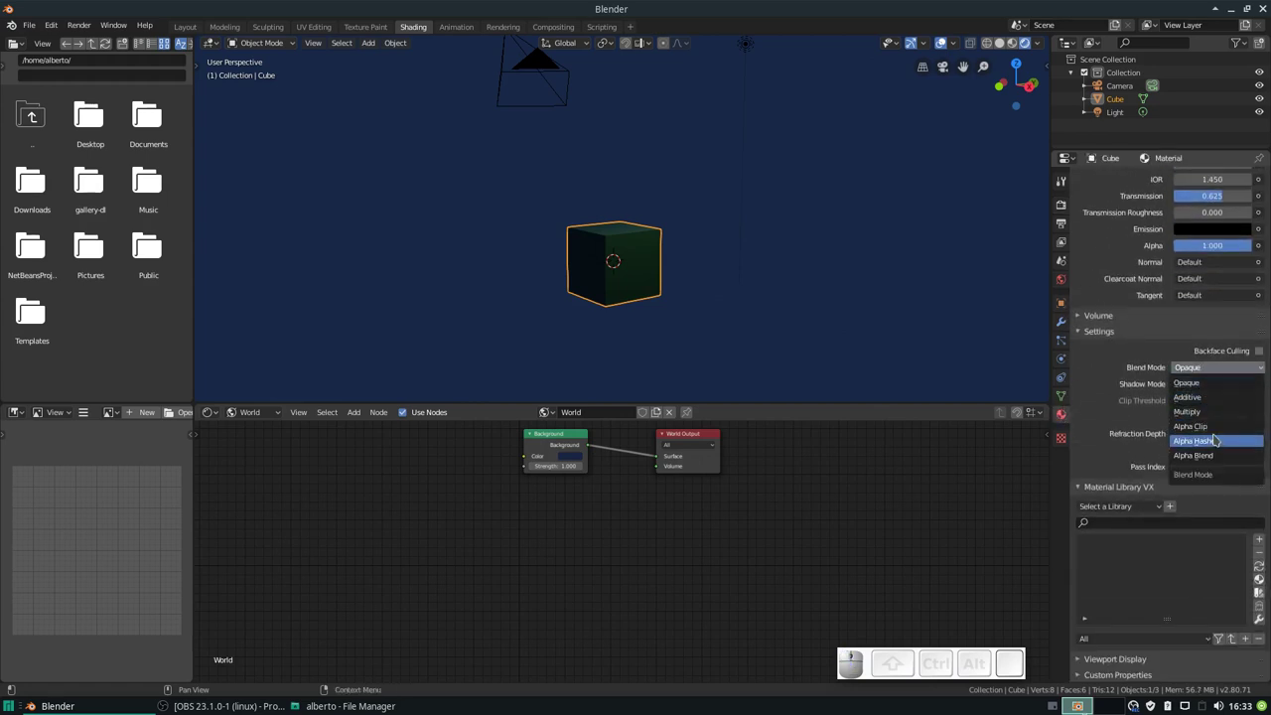
{"action": "left_click", "coordinate": [1217, 455]}
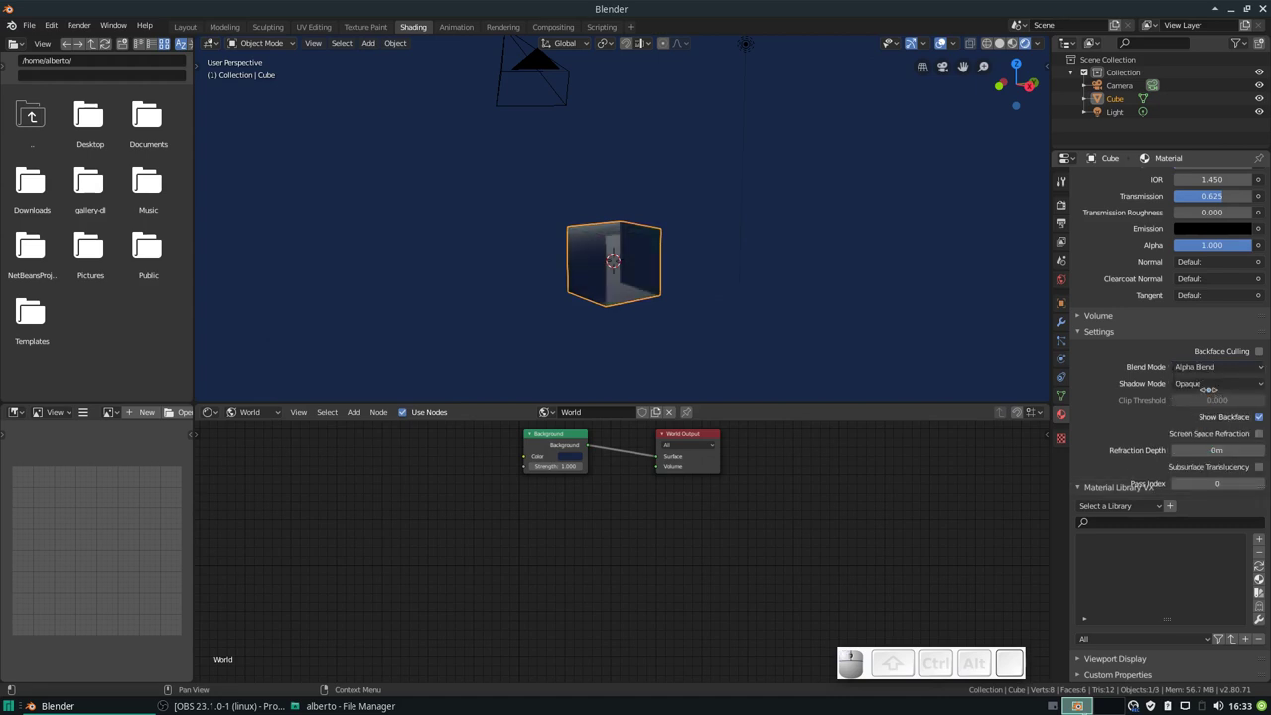
{"action": "left_click_drag", "start_coordinate": [615, 258], "coordinate": [636, 252]}
{"action": "scroll", "scroll_direction": "up", "scroll_amount": 3}
{"action": "middle_click", "coordinate": [626, 268]}
{"action": "scroll", "scroll_direction": "down", "scroll_amount": 3}
{"action": "middle_click", "coordinate": [649, 254]}
{"action": "middle_click", "coordinate": [637, 259]}
{"action": "scroll", "scroll_direction": "up", "scroll_amount": 3}
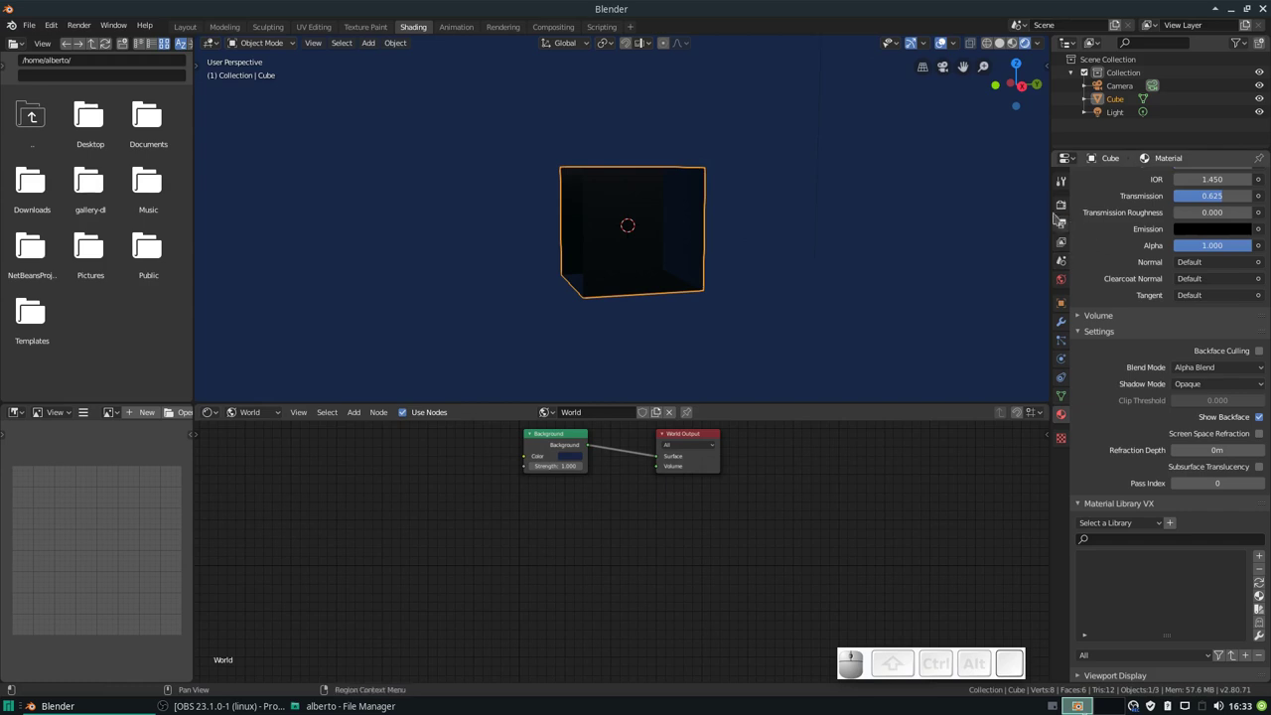
Step: Check the Volumetric render options, then bring up the Add node menu in the world shader editor
{"action": "left_click", "coordinate": [1062, 207]}
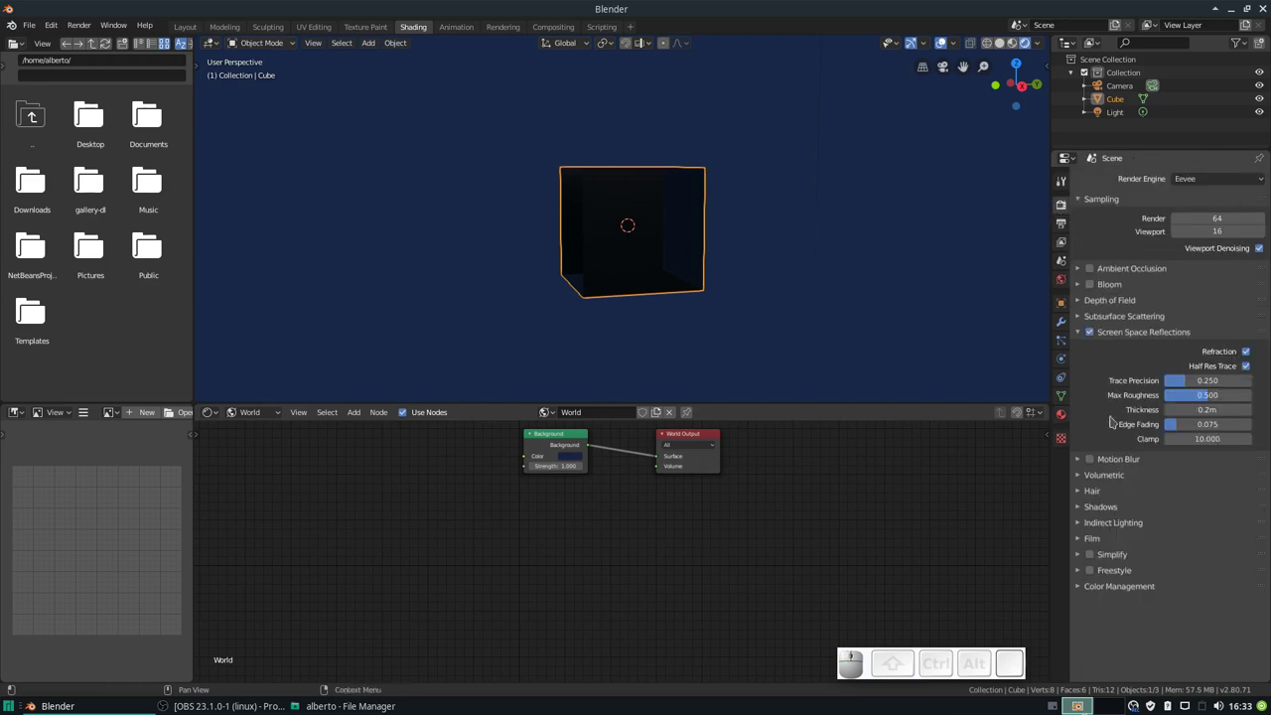
{"action": "left_click", "coordinate": [1099, 480]}
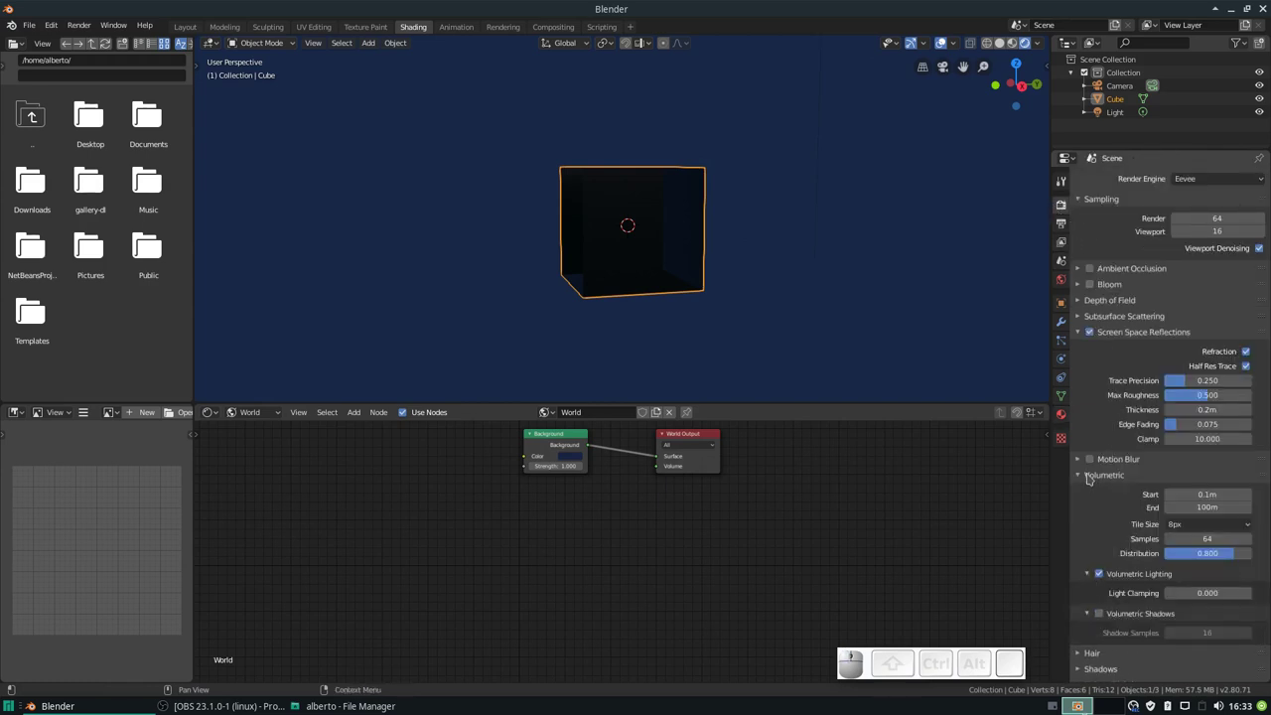
{"action": "left_click", "coordinate": [1089, 477]}
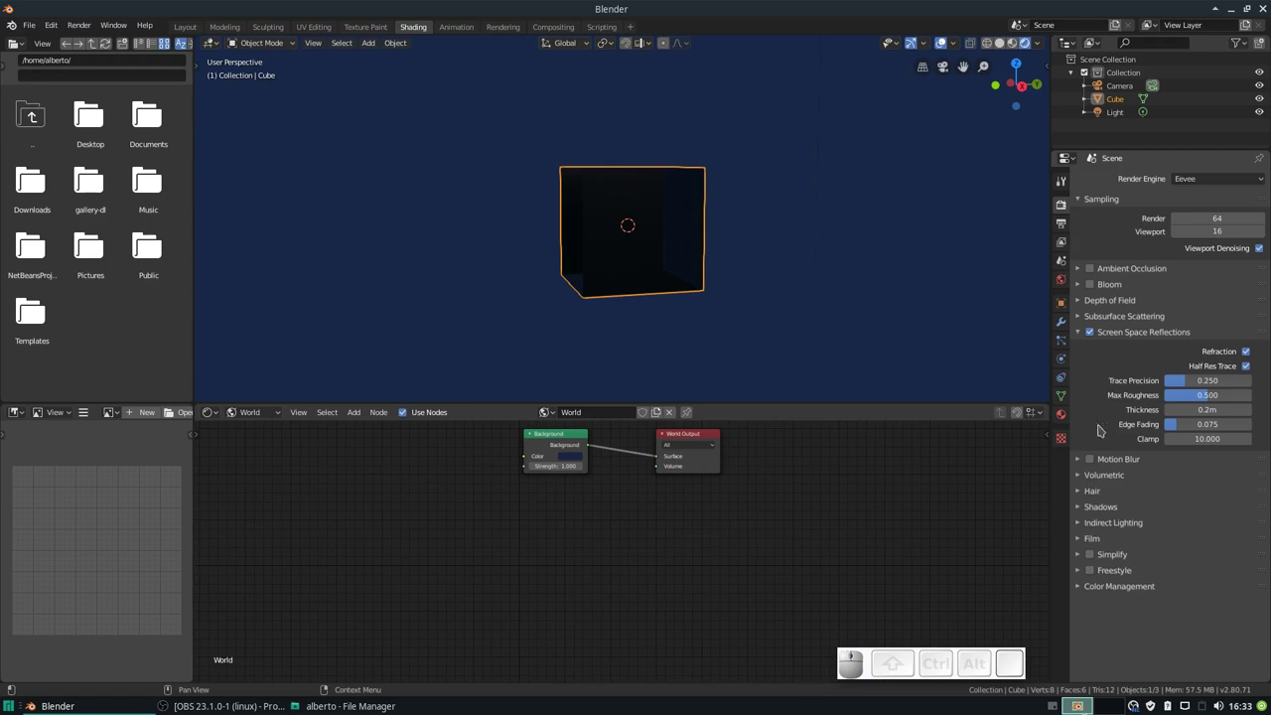
{"action": "key", "text": "shift+a"}
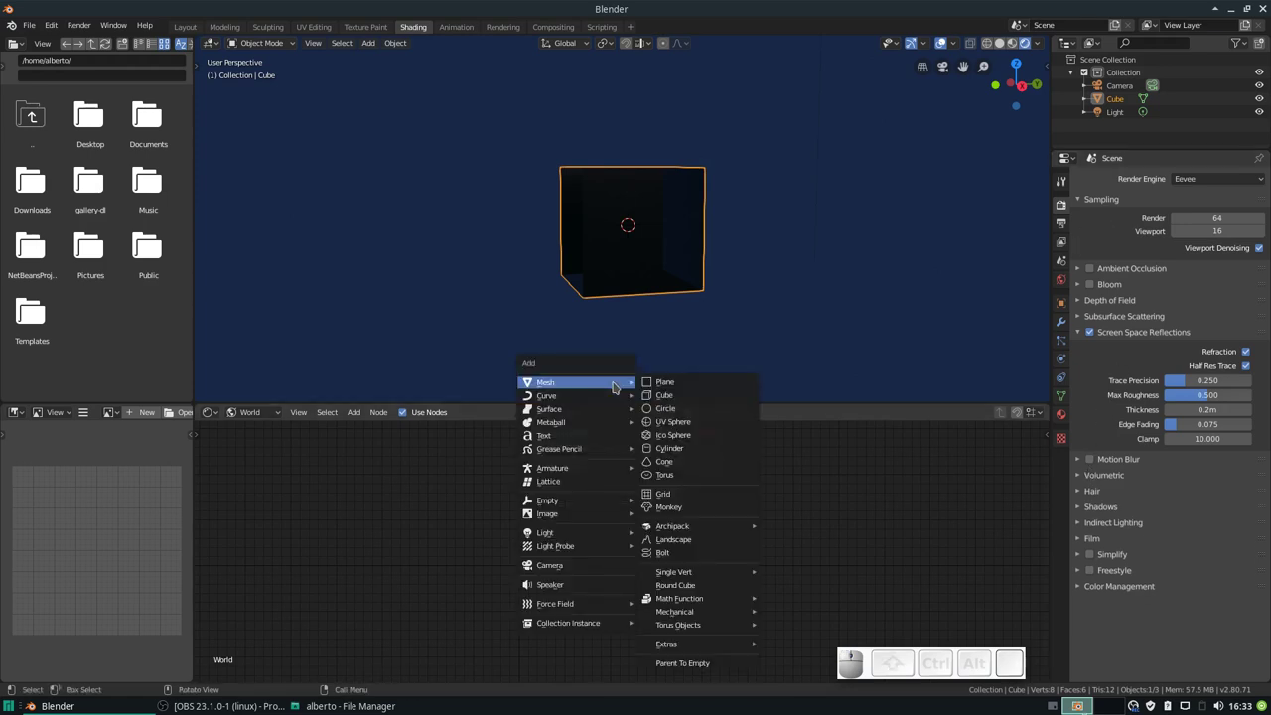
{"action": "key", "text": "shift+a"}
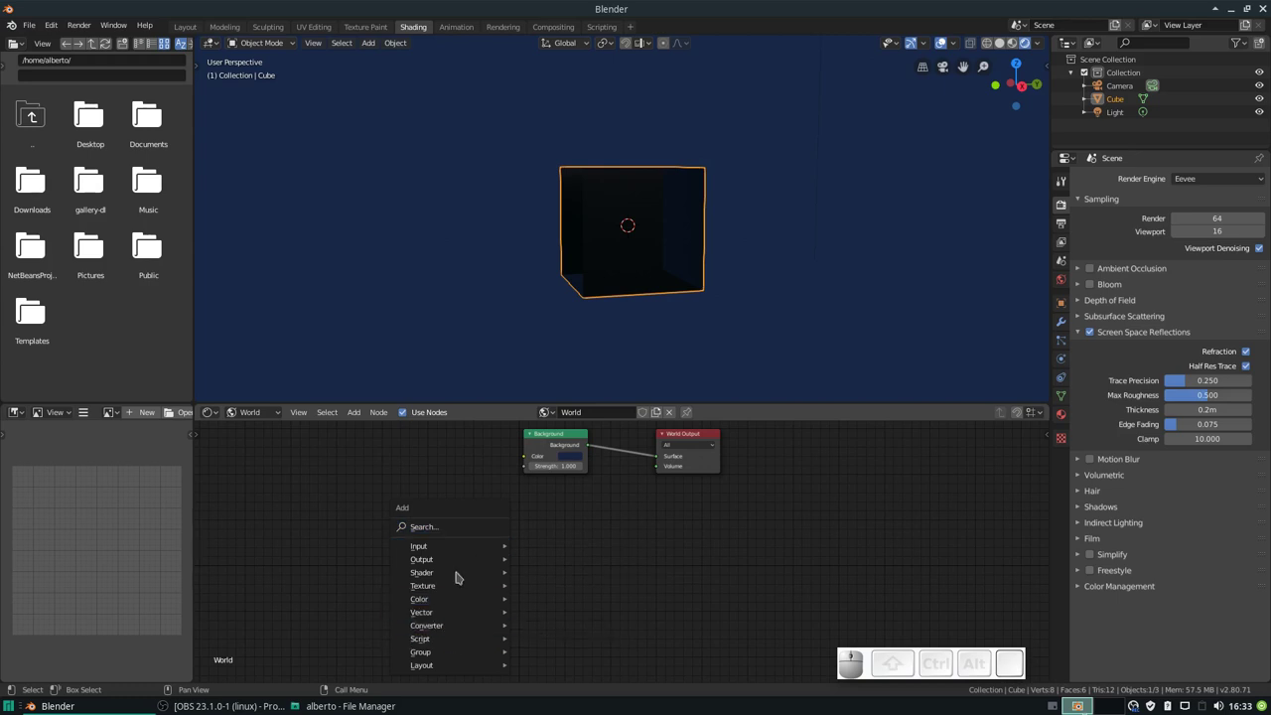
Step: Add a Principled Volume to the World Output volume with density 0.1, giving grey fog
{"action": "left_click", "coordinate": [577, 620]}
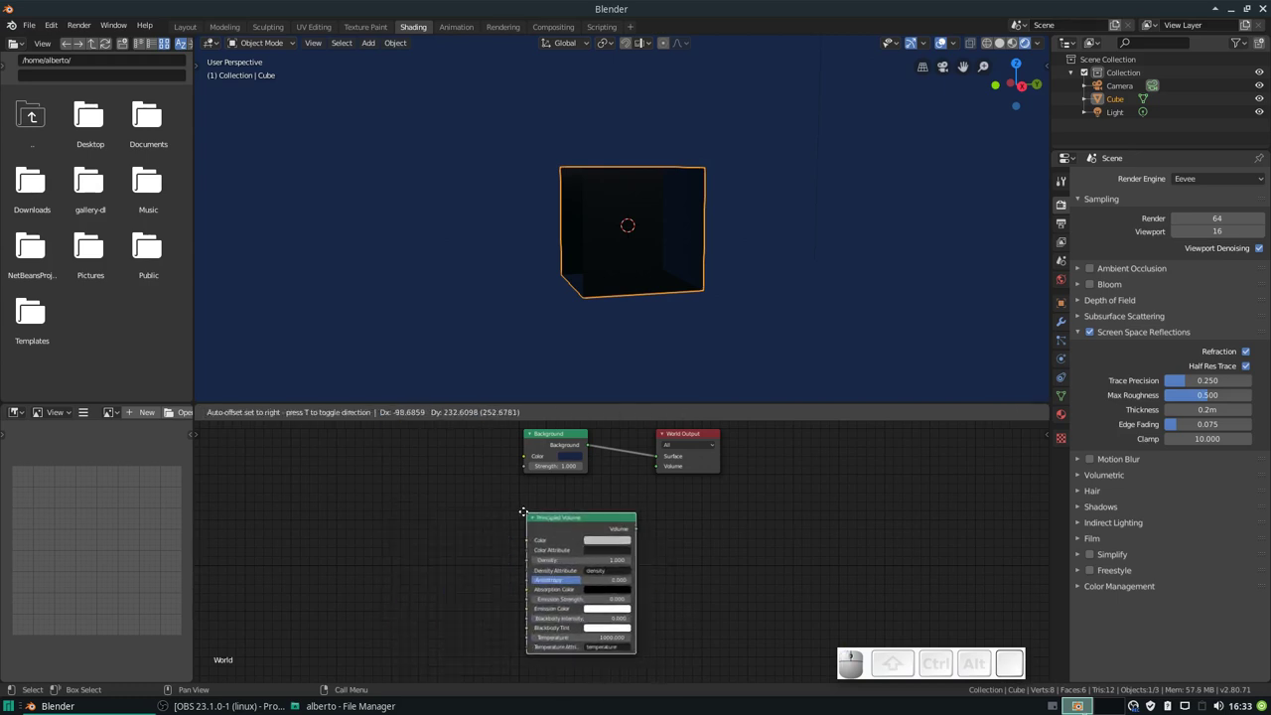
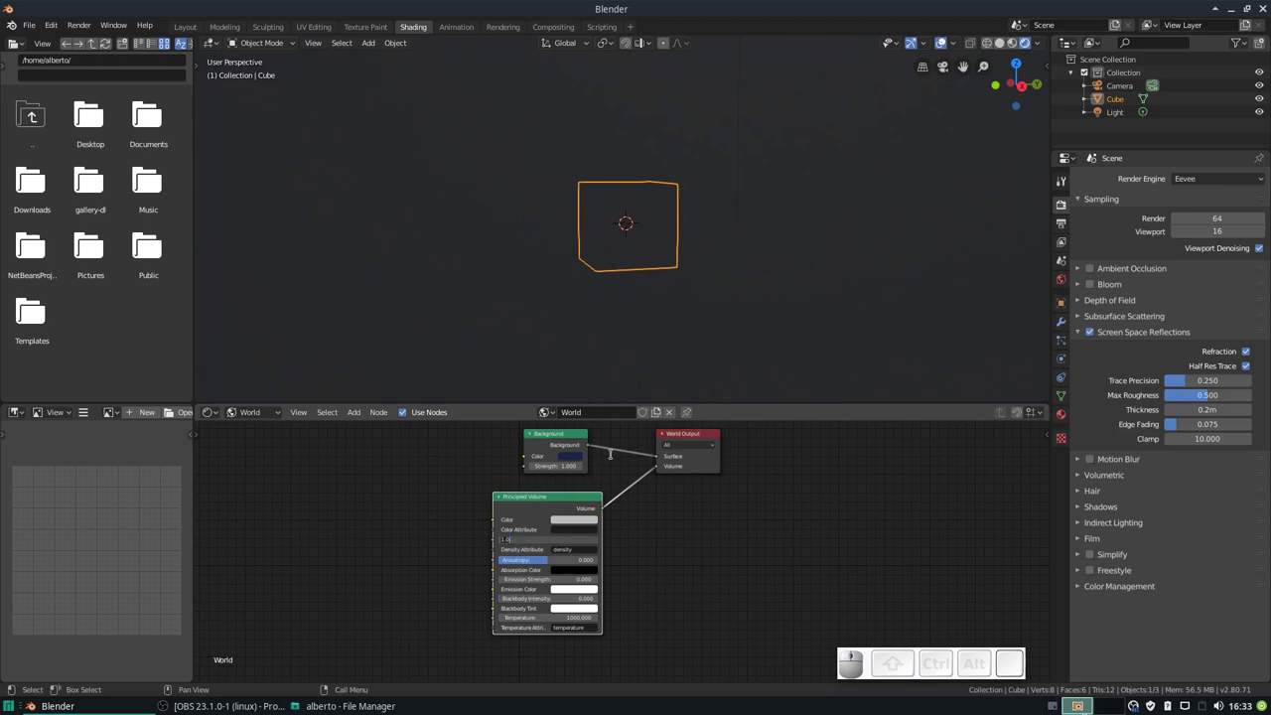
{"action": "key", "text": "."}
{"action": "key", "text": "1"}
{"action": "key", "text": "Return"}
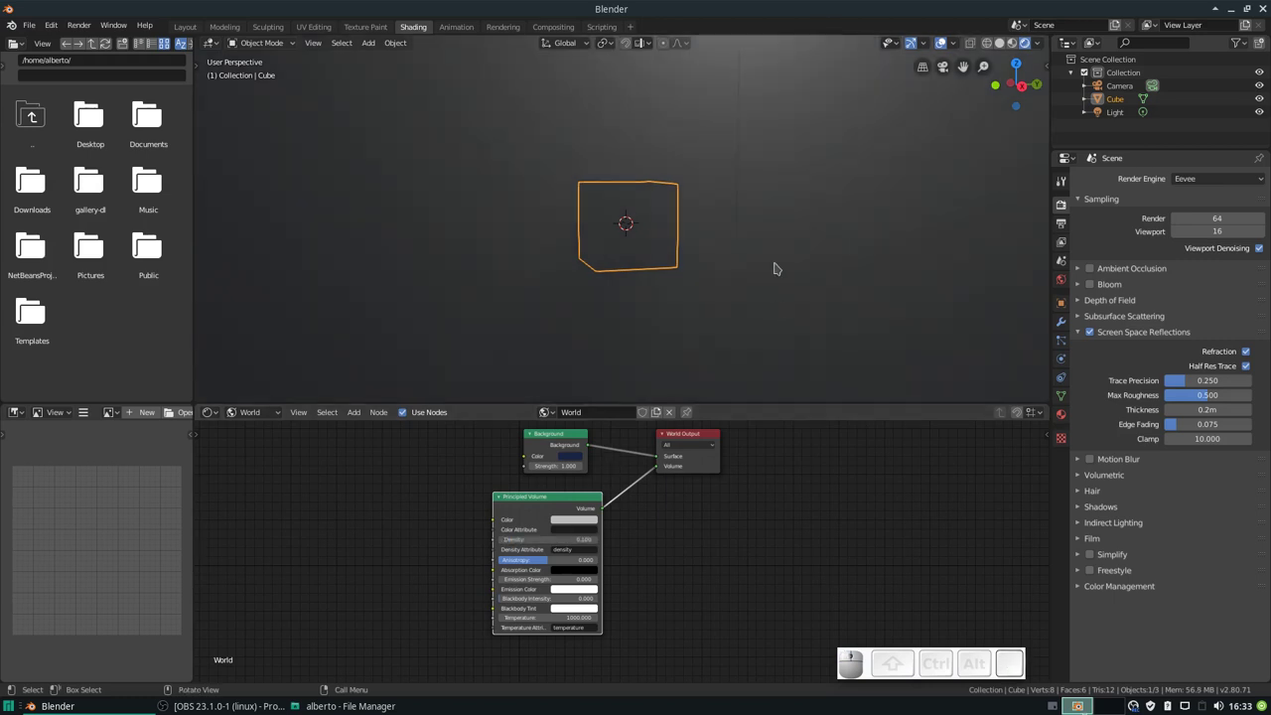
{"action": "scroll", "scroll_direction": "down", "scroll_amount": 3}
{"action": "middle_click", "coordinate": [773, 279]}
{"action": "scroll", "scroll_direction": "up", "scroll_amount": 3}
{"action": "middle_click", "coordinate": [726, 222]}
{"action": "scroll", "scroll_direction": "up", "scroll_amount": 3}
{"action": "middle_click", "coordinate": [710, 158]}
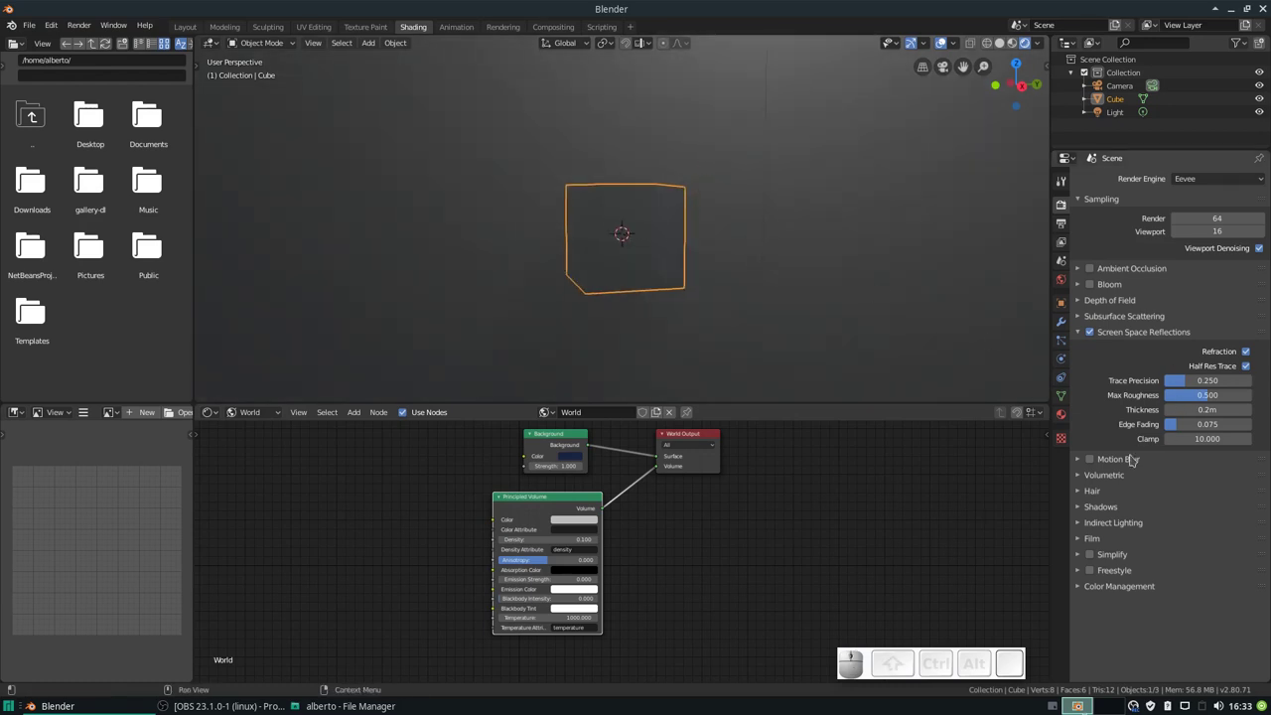
Step: Expand Volumetric settings, try tile size 16px then restore 8px, and turn on Bloom
{"action": "left_click", "coordinate": [1099, 479]}
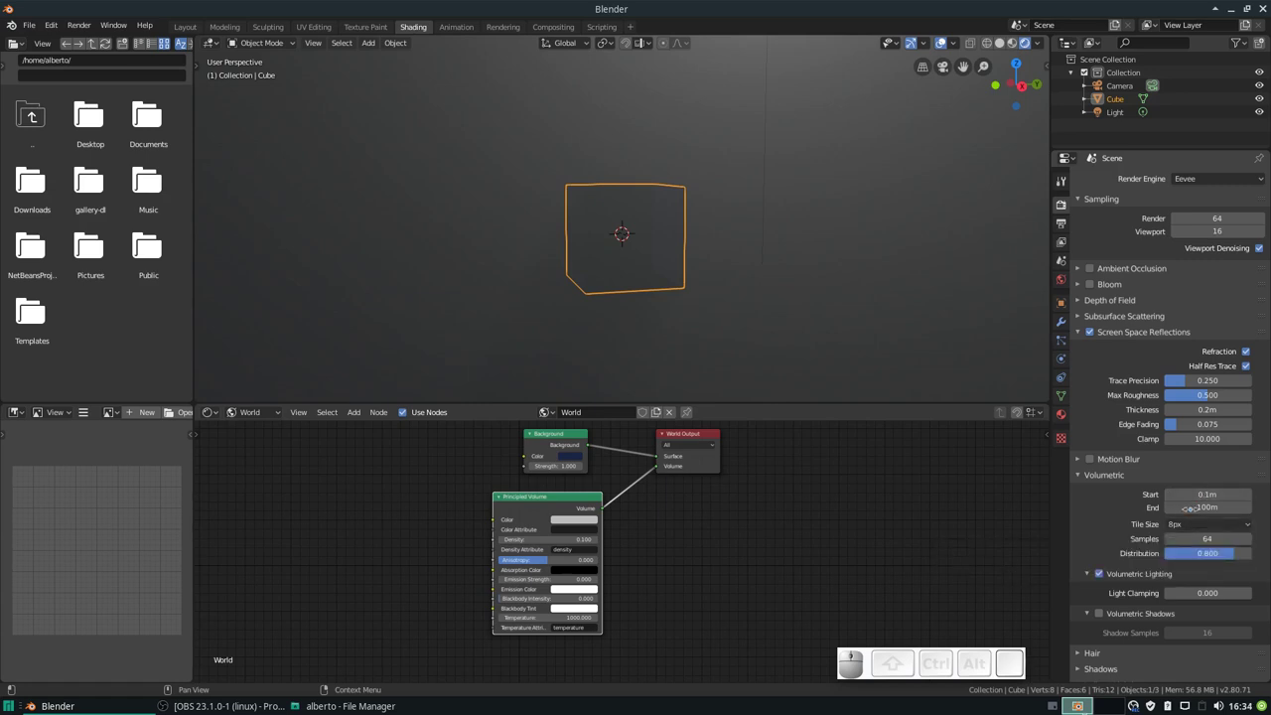
{"action": "left_click", "coordinate": [1202, 529]}
{"action": "left_click", "coordinate": [1202, 580]}
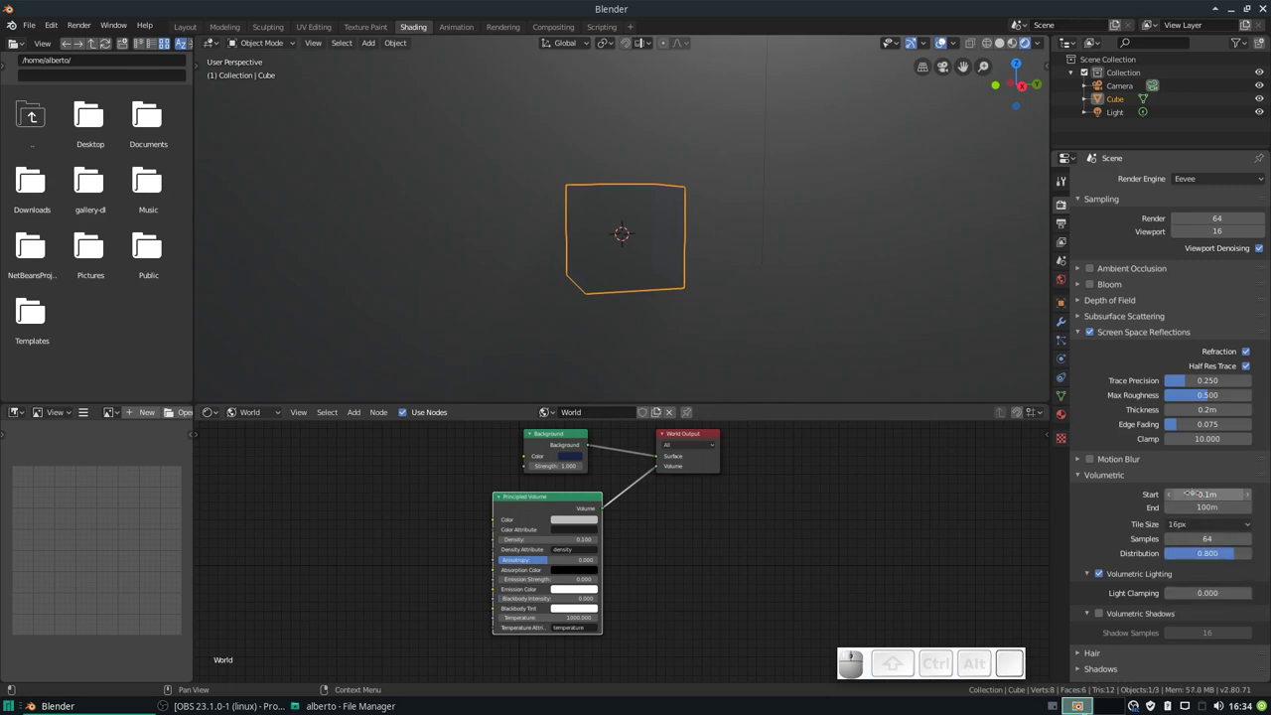
{"action": "left_click", "coordinate": [1199, 531]}
{"action": "left_click", "coordinate": [1199, 570]}
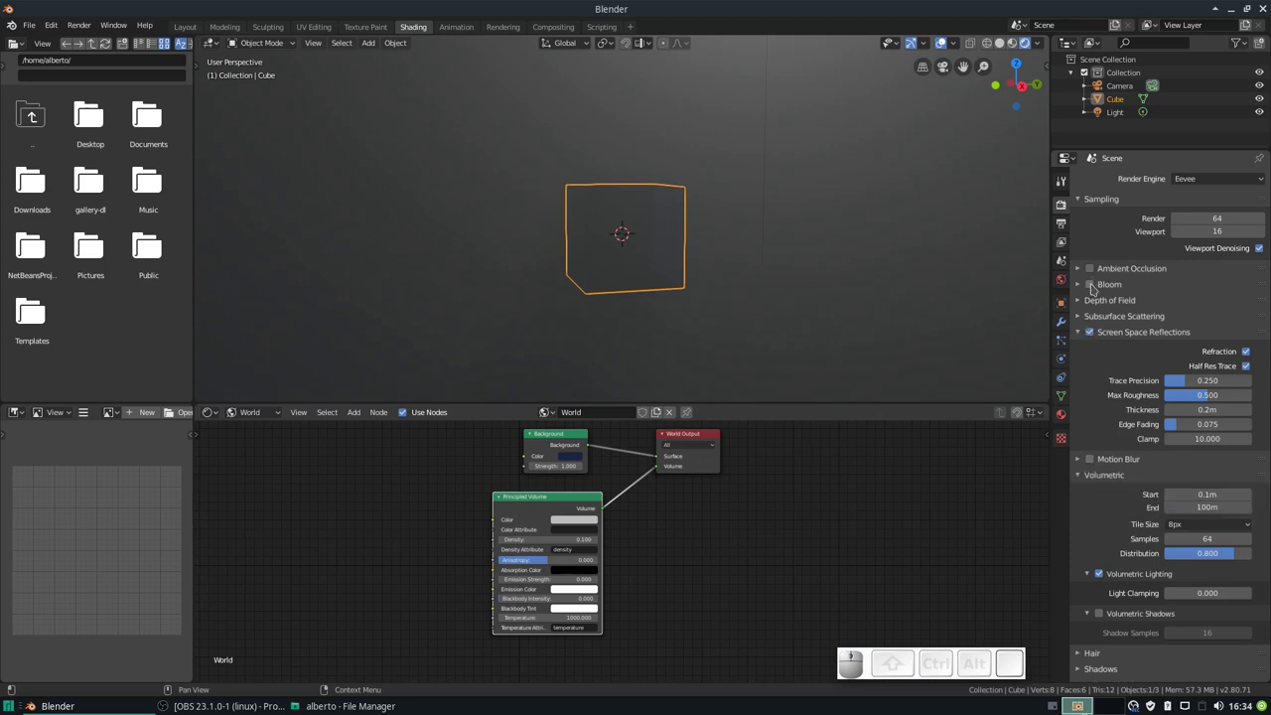
{"action": "left_click", "coordinate": [1098, 287]}
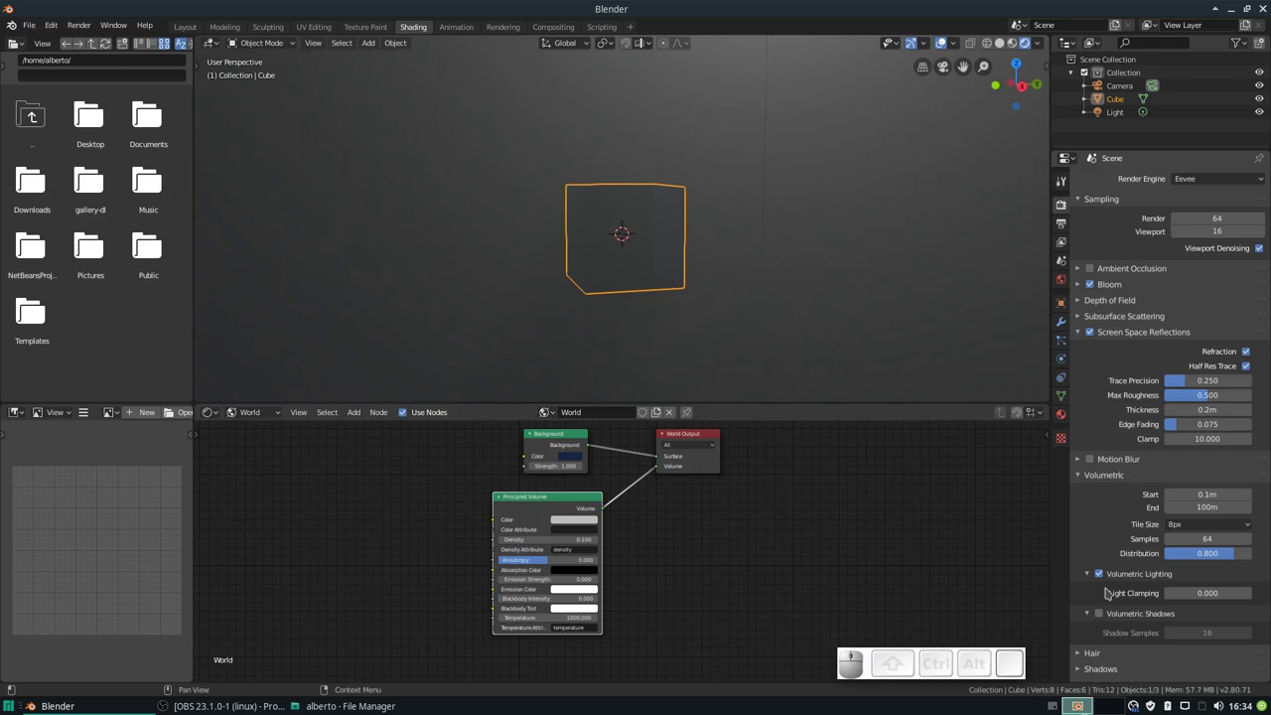
{"action": "left_click", "coordinate": [1106, 614]}
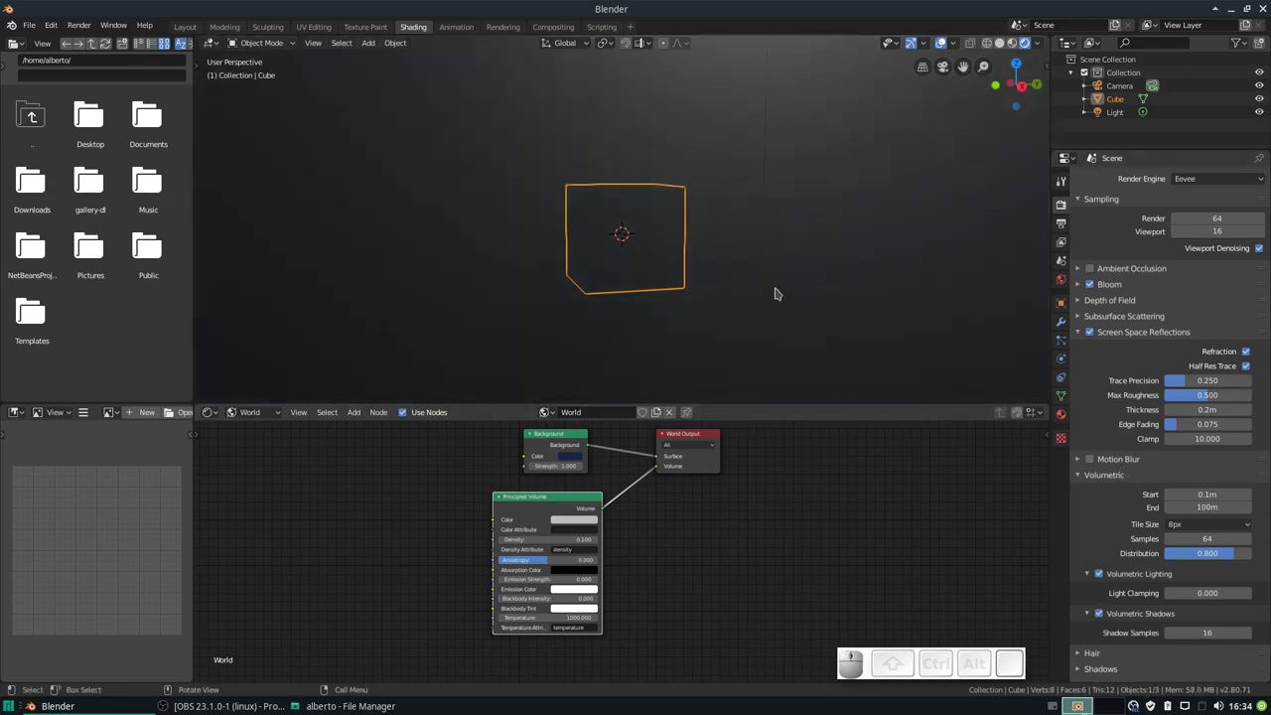
{"action": "left_click_drag", "start_coordinate": [725, 211], "coordinate": [717, 293]}
{"action": "scroll", "scroll_direction": "down", "scroll_amount": 3}
{"action": "left_click_drag", "start_coordinate": [717, 291], "coordinate": [722, 193]}
{"action": "scroll", "scroll_direction": "up", "scroll_amount": 3}
{"action": "left_click", "coordinate": [721, 194]}
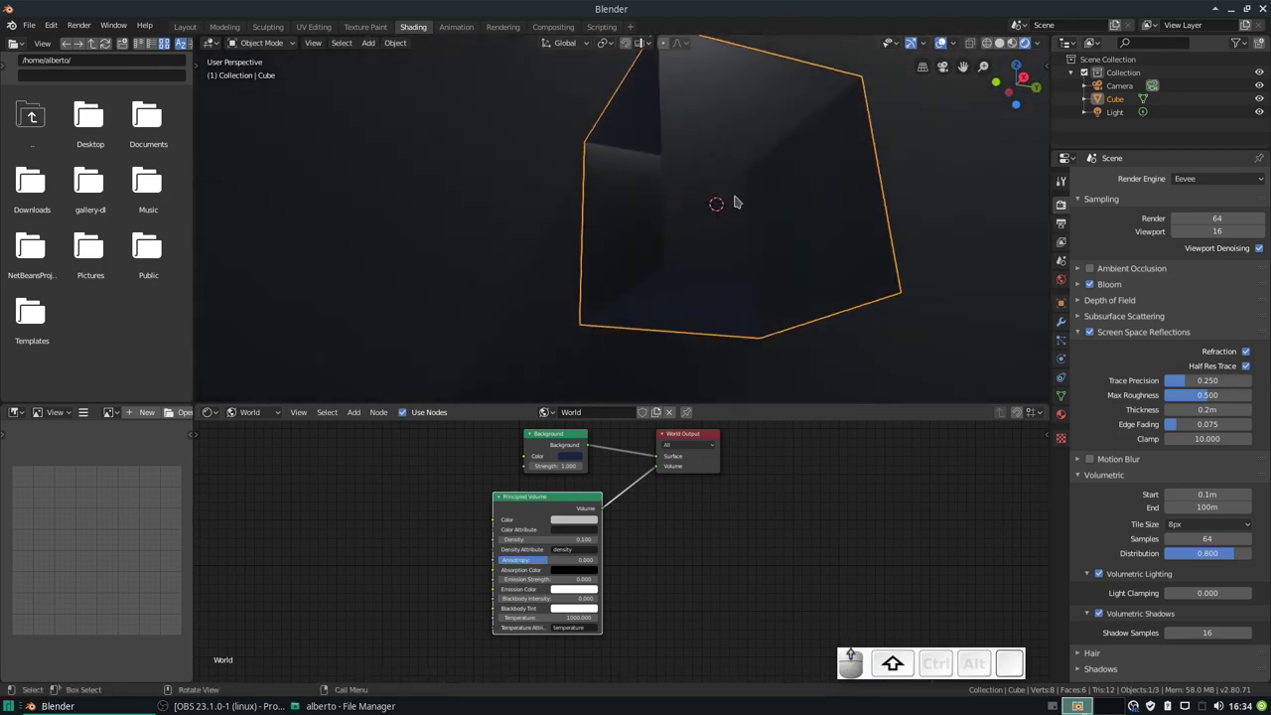
{"action": "middle_click", "coordinate": [739, 223]}
{"action": "middle_click", "coordinate": [752, 142]}
{"action": "scroll", "scroll_direction": "down", "scroll_amount": 3}
{"action": "left_click", "coordinate": [760, 140]}
{"action": "left_click_drag", "start_coordinate": [760, 140], "coordinate": [731, 170]}
{"action": "middle_click", "coordinate": [736, 170]}
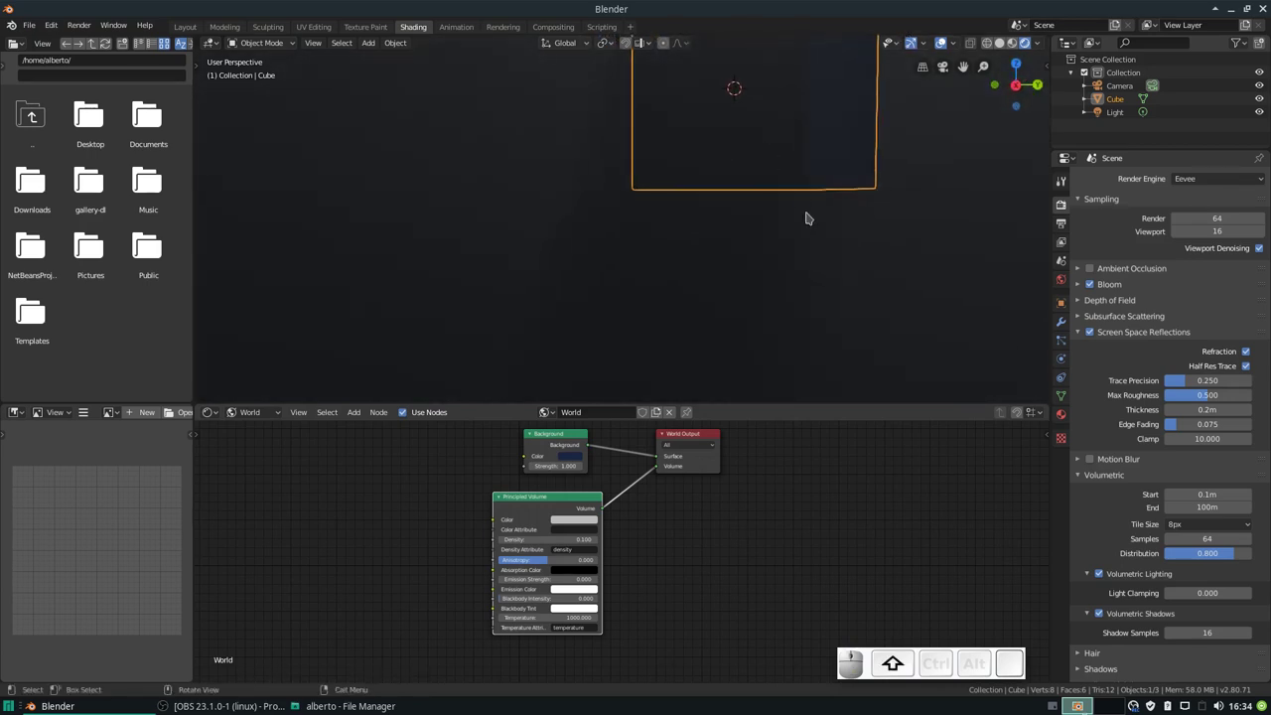
{"action": "middle_click", "coordinate": [683, 202]}
{"action": "scroll", "scroll_direction": "down", "scroll_amount": 3}
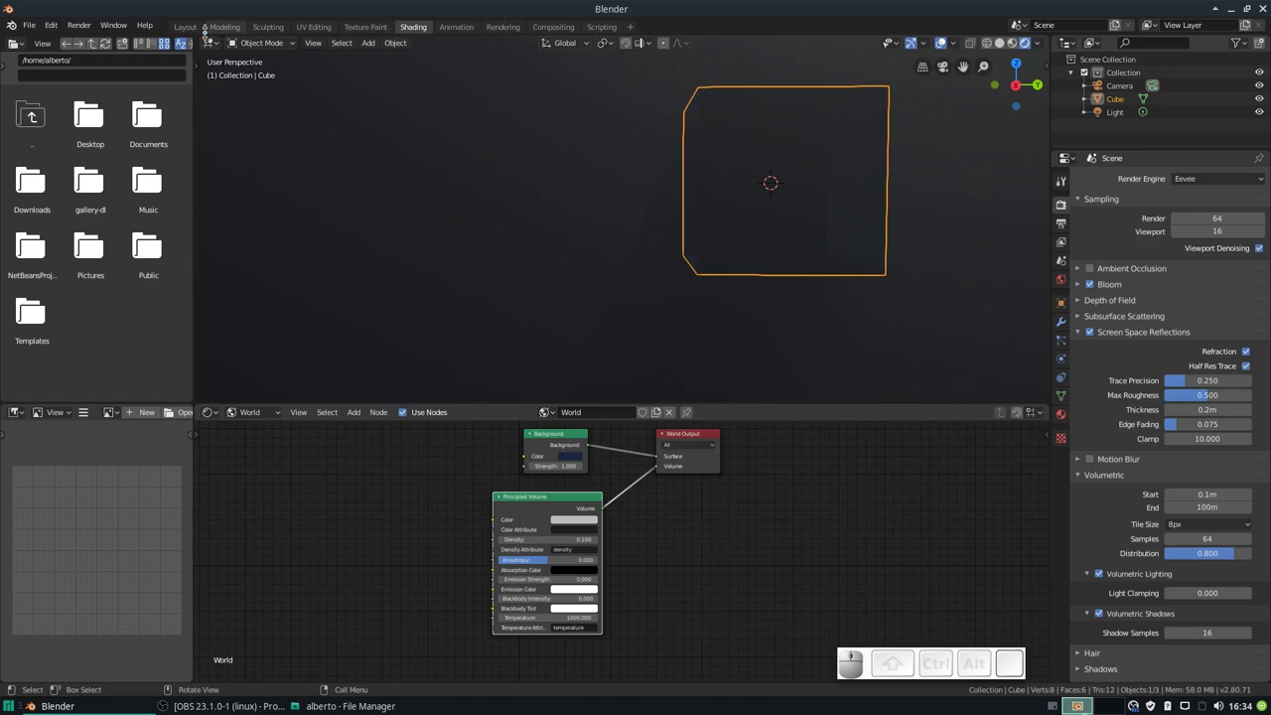
Step: Switch to the Layout workspace and show the cube in Solid shading
{"action": "left_click", "coordinate": [194, 30]}
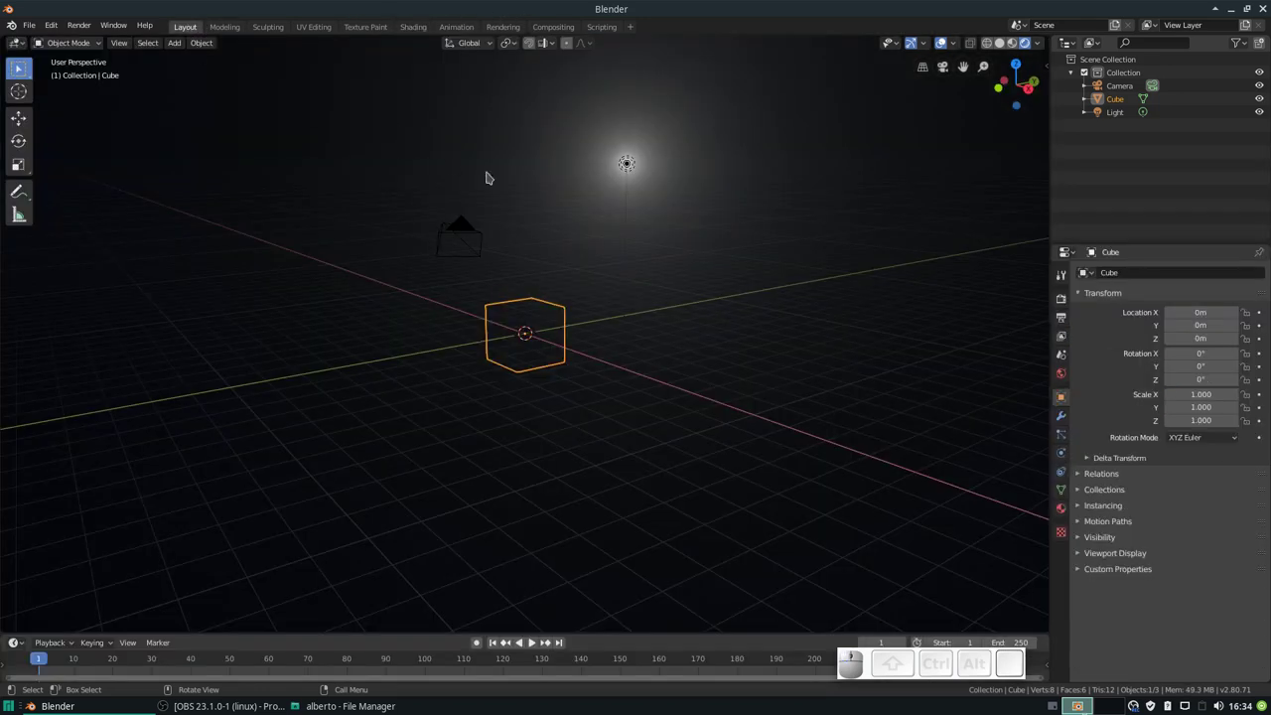
{"action": "left_click_drag", "start_coordinate": [701, 231], "coordinate": [723, 227]}
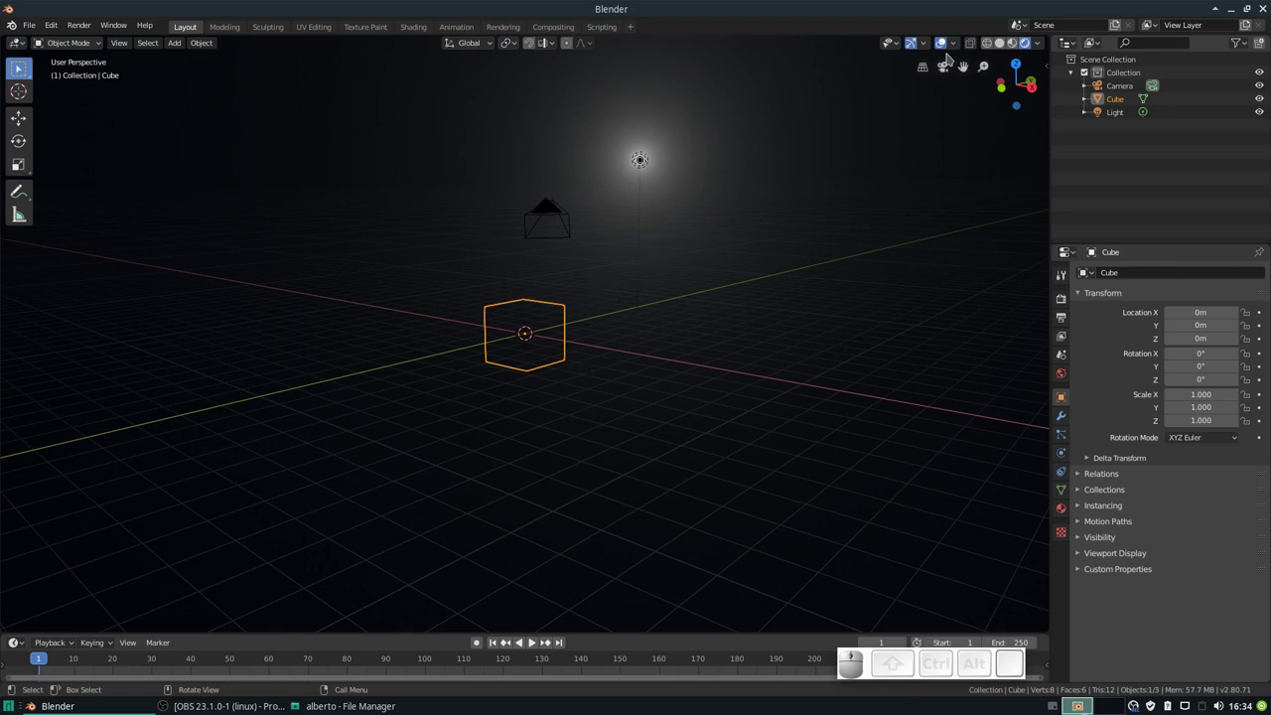
{"action": "left_click", "coordinate": [1007, 46]}
{"action": "scroll", "scroll_direction": "up", "scroll_amount": 3}
Step: Use the Ctrl+Tab mode pie to enter Sculpt Mode, then return the cube to Object Mode
{"action": "key", "text": "ctrl+Tab"}
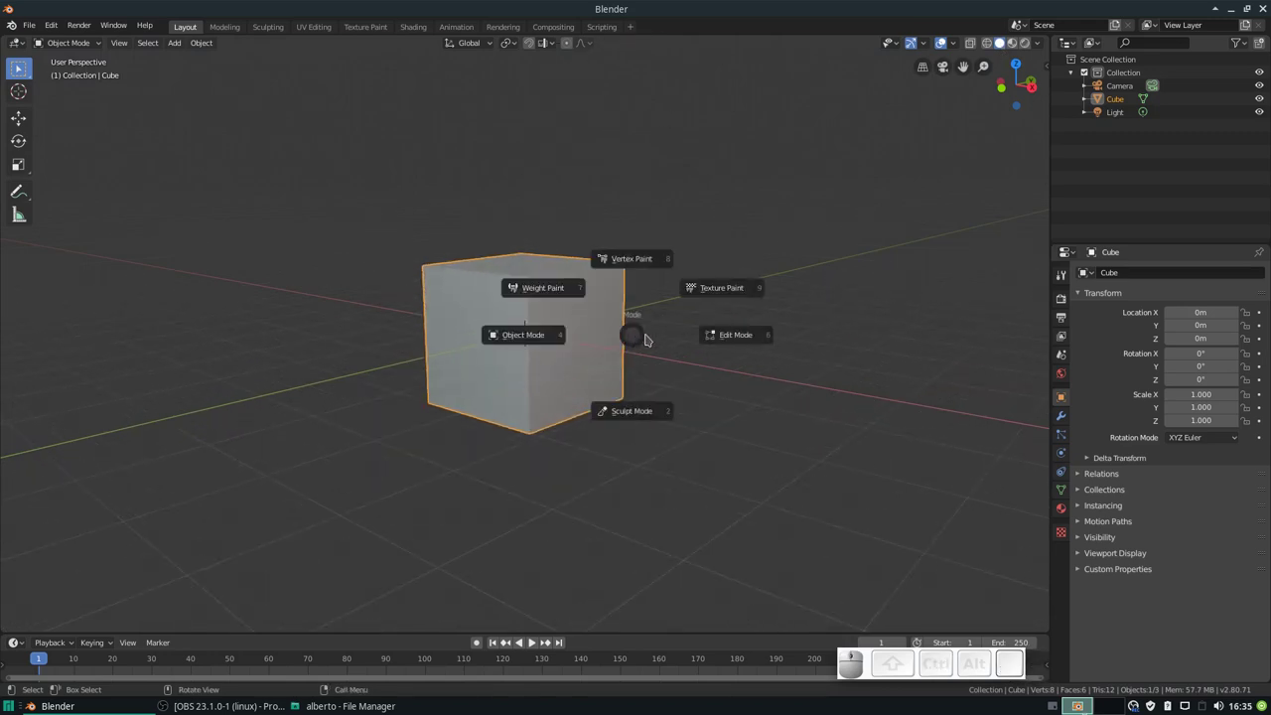
{"action": "left_click", "coordinate": [650, 417]}
{"action": "left_click_drag", "start_coordinate": [529, 301], "coordinate": [613, 309]}
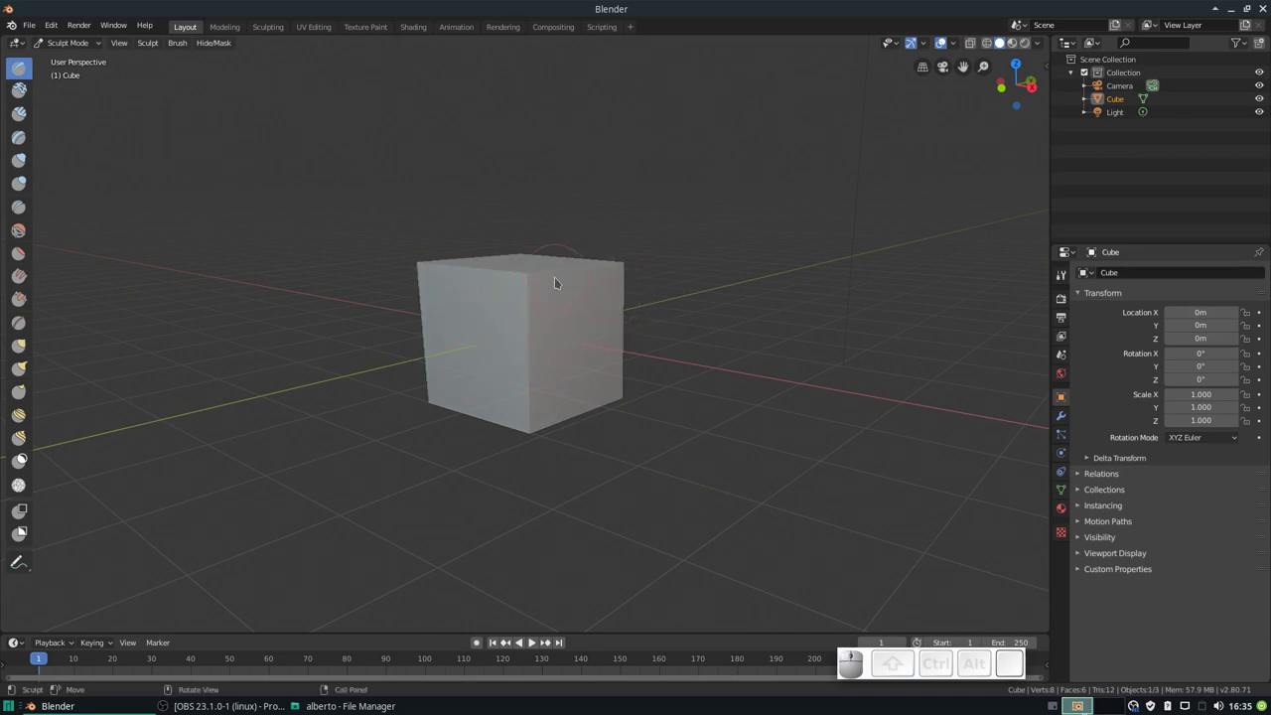
{"action": "key", "text": "ctrl+Tab"}
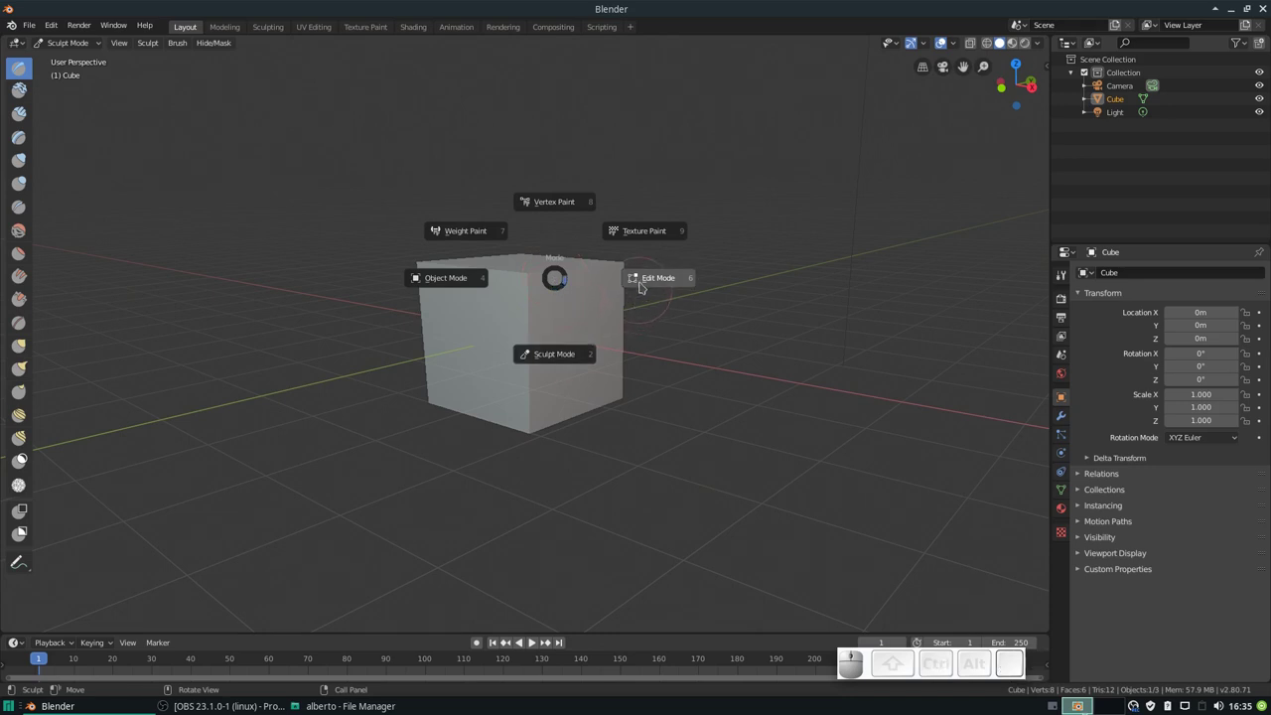
{"action": "left_click", "coordinate": [455, 272]}
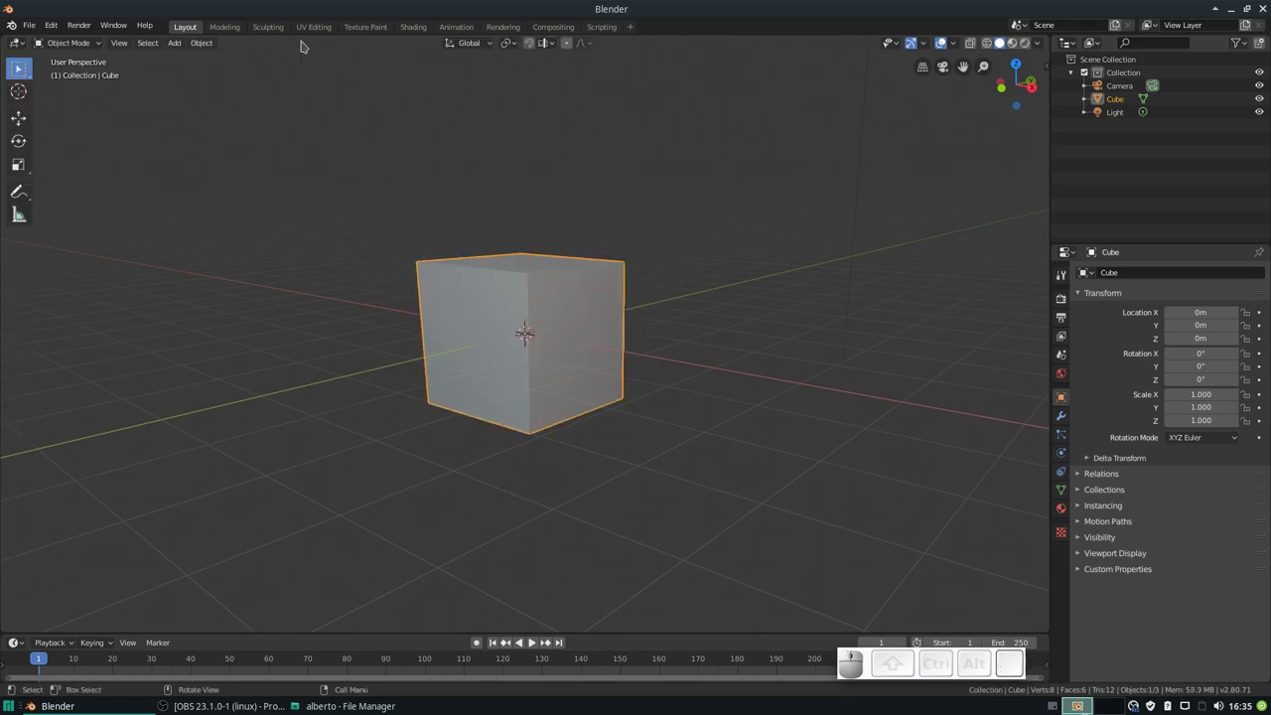
{"action": "key", "text": "ctrl+z"}
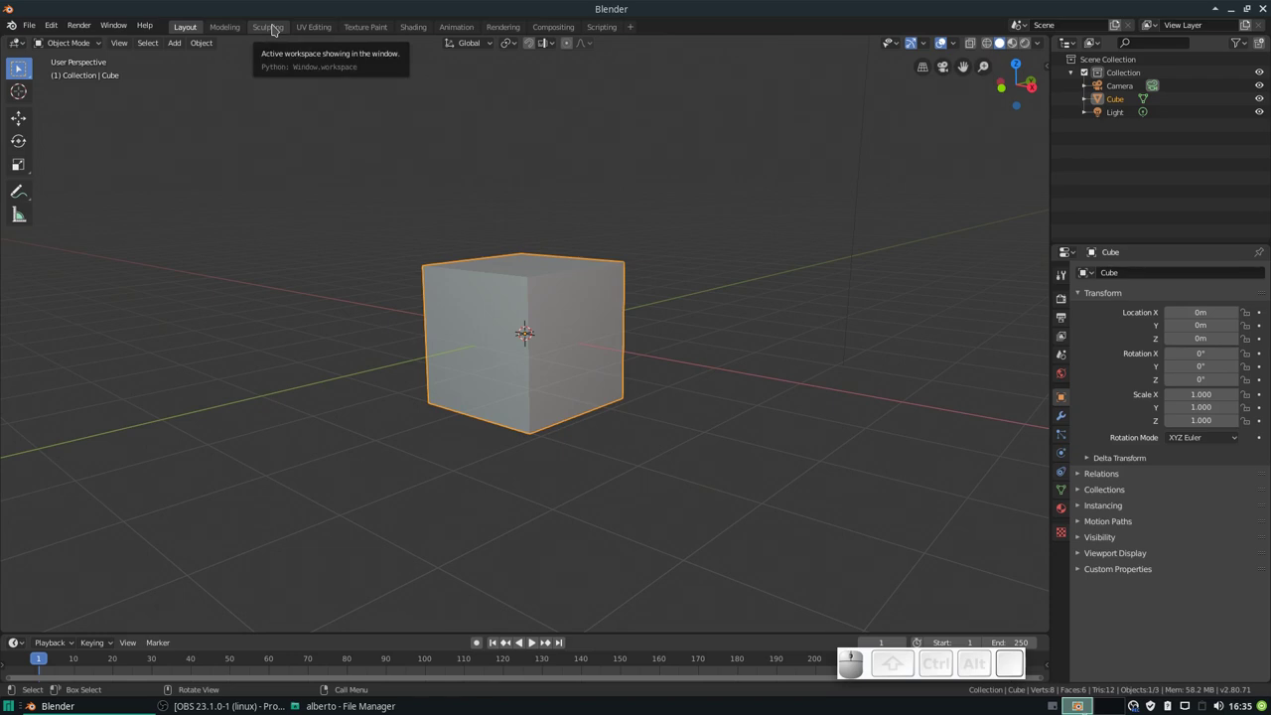
Step: Enter the Sculpting workspace and enable Dyntopo, accepting the vertex data warning
{"action": "left_click", "coordinate": [278, 27]}
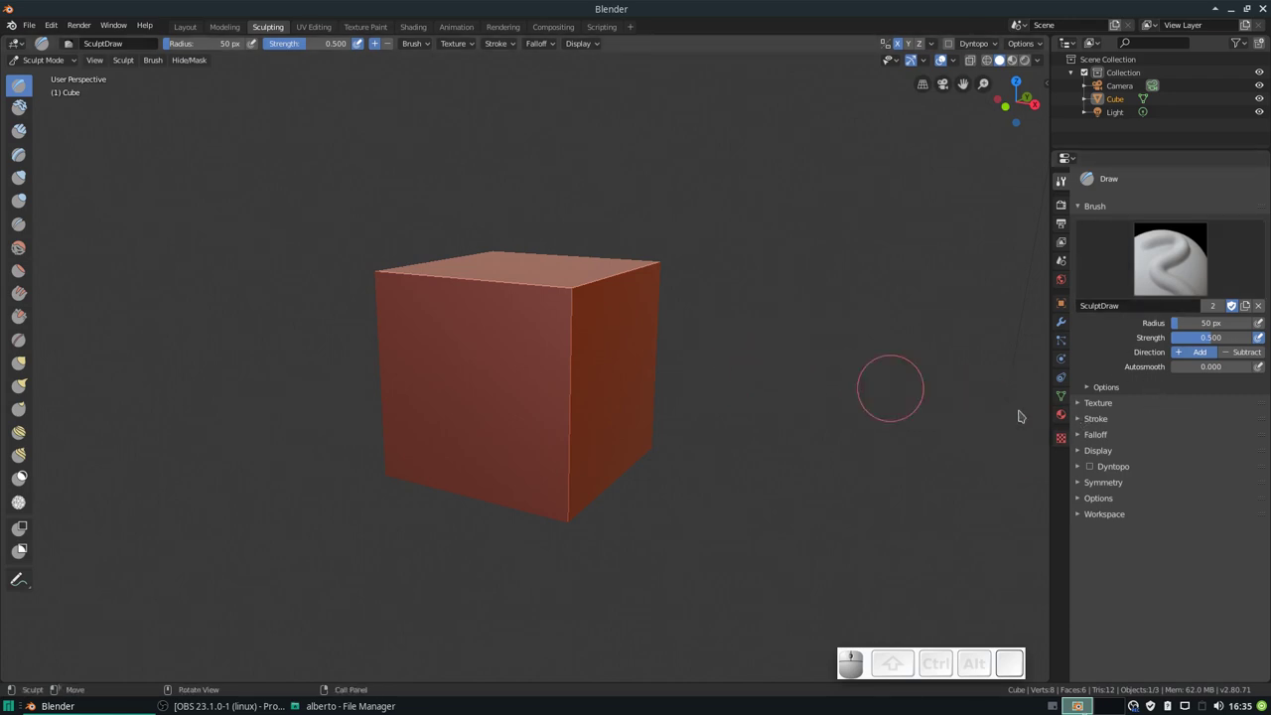
{"action": "left_click", "coordinate": [1099, 468]}
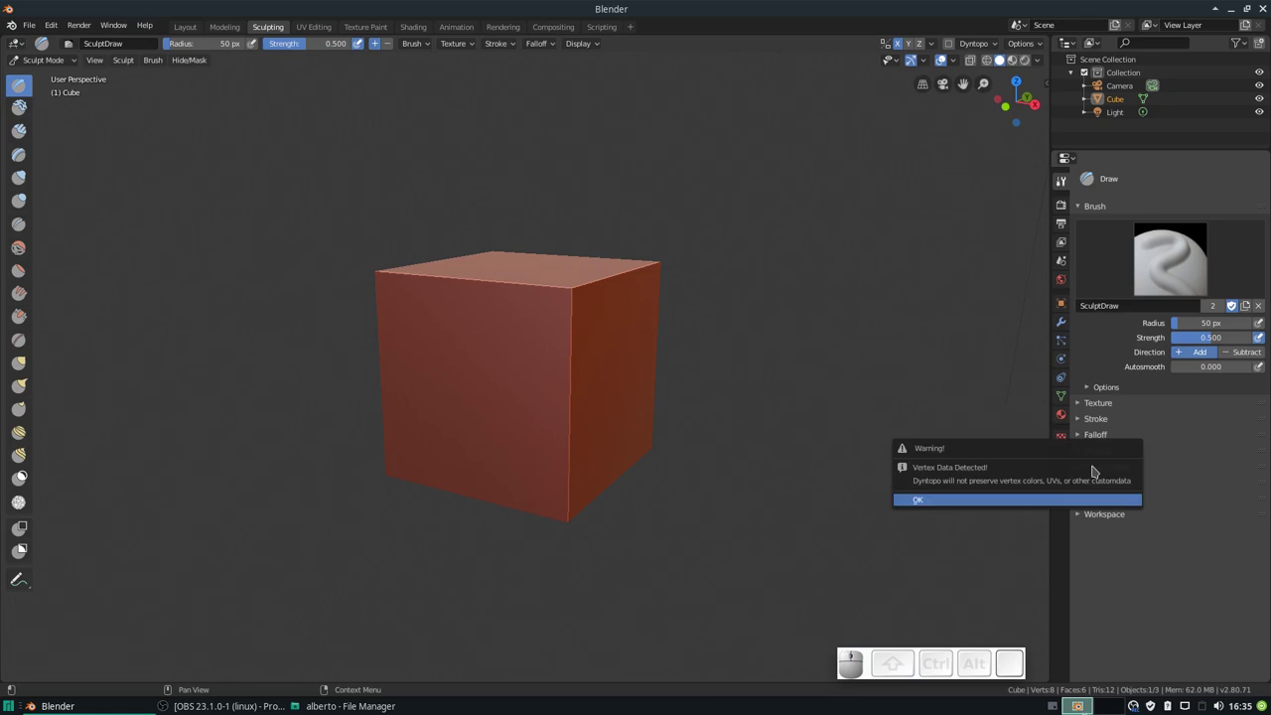
{"action": "left_click", "coordinate": [1097, 469]}
{"action": "left_click", "coordinate": [1001, 504]}
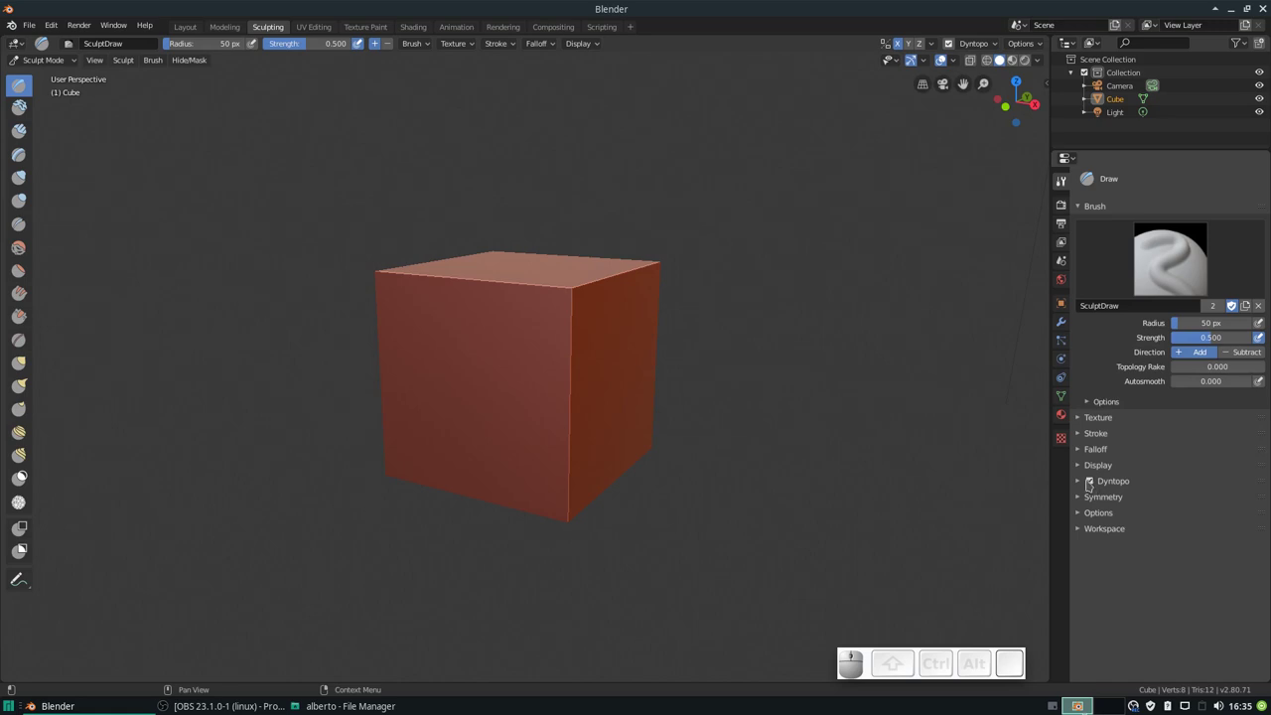
Step: Sculpt rough ridges along the cube's top edge and more bumps onto its front face
{"action": "left_click_drag", "start_coordinate": [589, 342], "coordinate": [712, 273]}
{"action": "scroll", "scroll_direction": "down", "scroll_amount": 3}
{"action": "scroll", "scroll_direction": "up", "scroll_amount": 3}
{"action": "scroll", "scroll_direction": "down", "scroll_amount": 3}
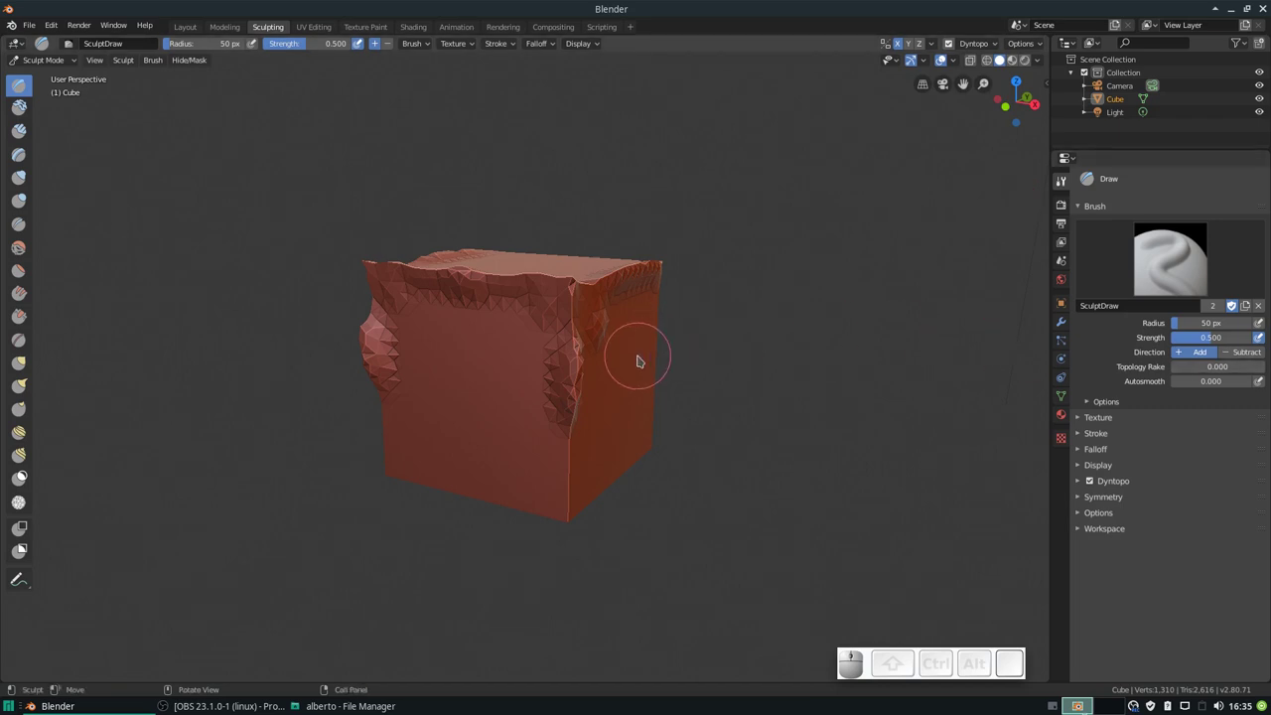
{"action": "scroll", "scroll_direction": "up", "scroll_amount": 3}
{"action": "scroll", "scroll_direction": "down", "scroll_amount": 3}
{"action": "left_click_drag", "start_coordinate": [446, 330], "coordinate": [474, 331]}
{"action": "scroll", "scroll_direction": "up", "scroll_amount": 3}
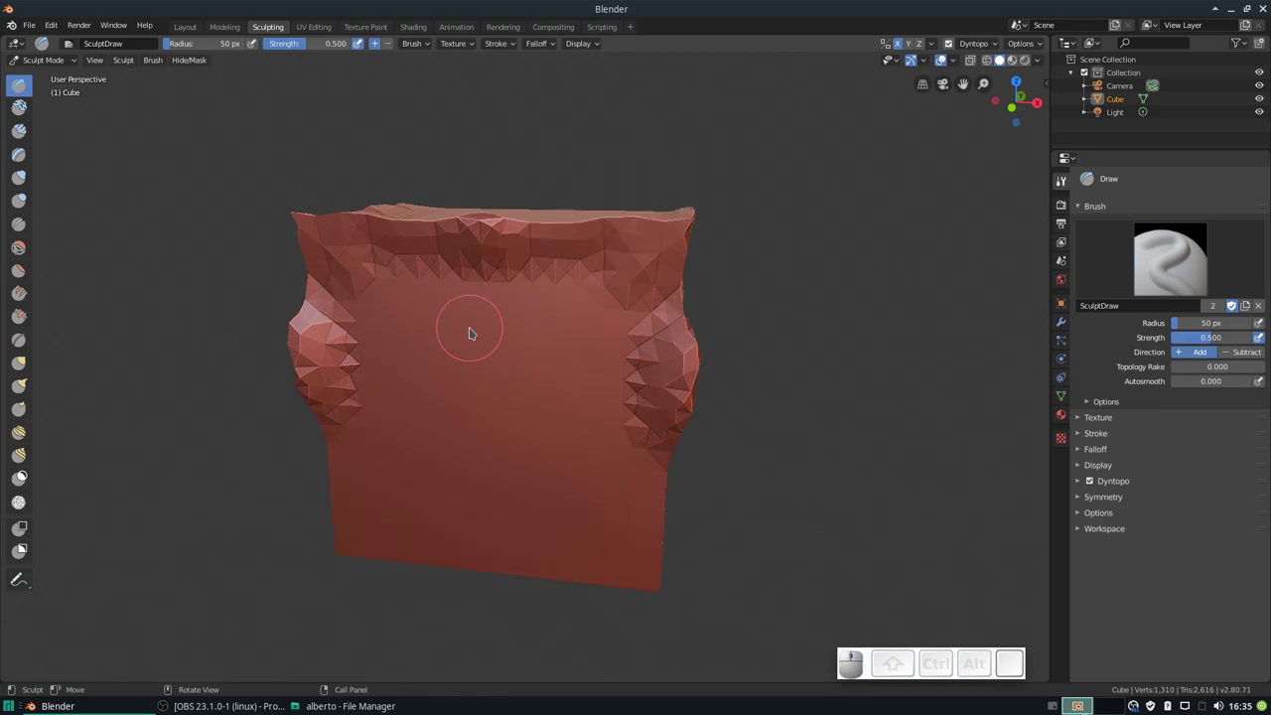
Step: Flatten the raised area on the cube's front, then lay a clay stroke across the face
{"action": "key", "text": "shift+space"}
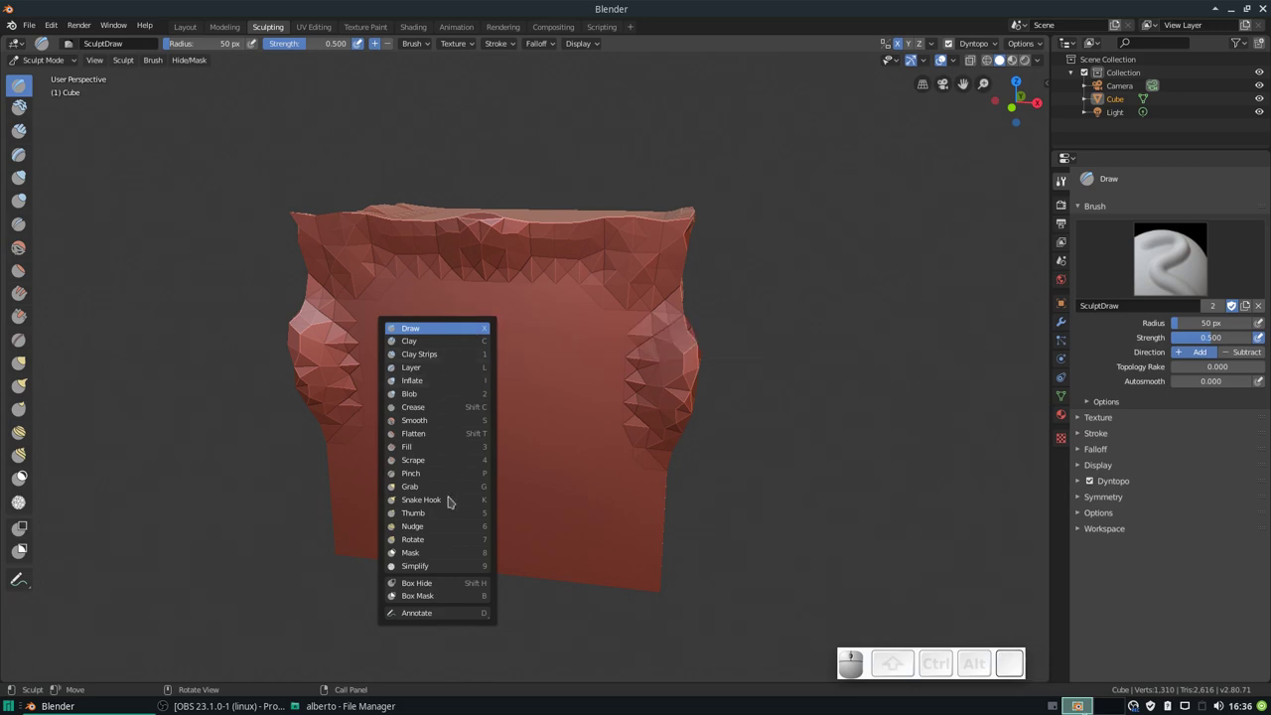
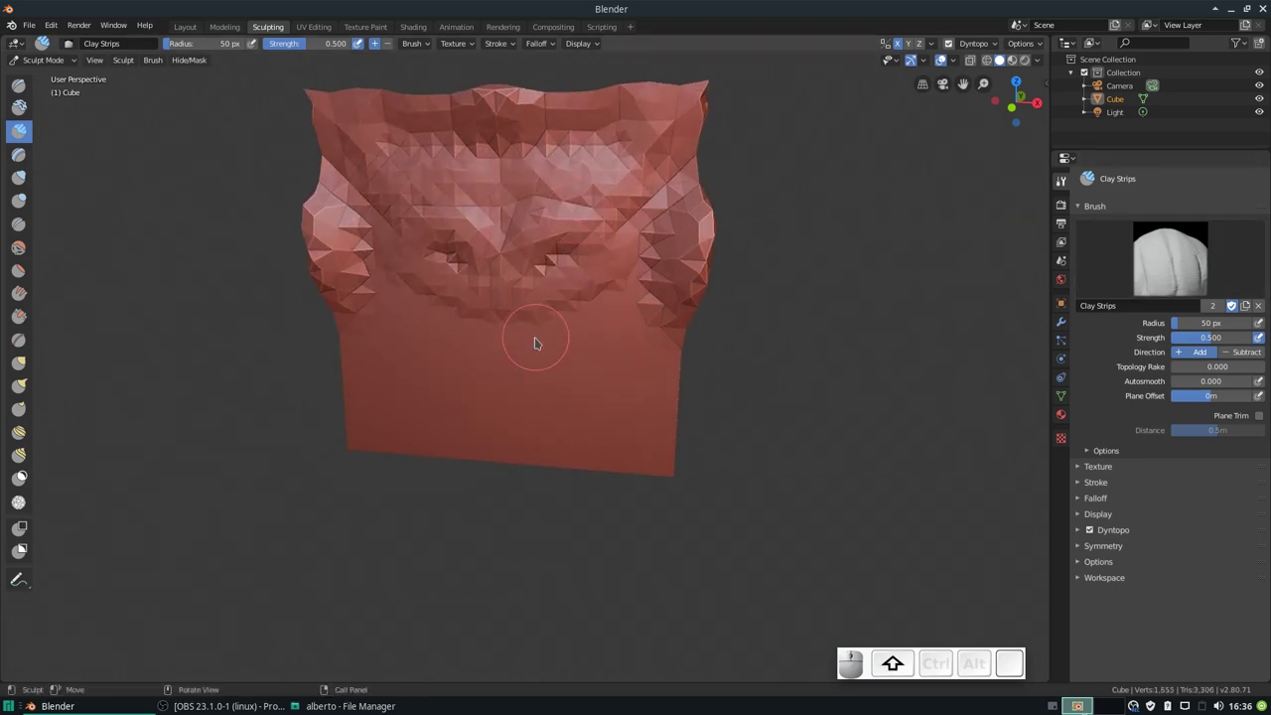
{"action": "key", "text": "shift+t"}
{"action": "left_click_drag", "start_coordinate": [575, 222], "coordinate": [654, 346]}
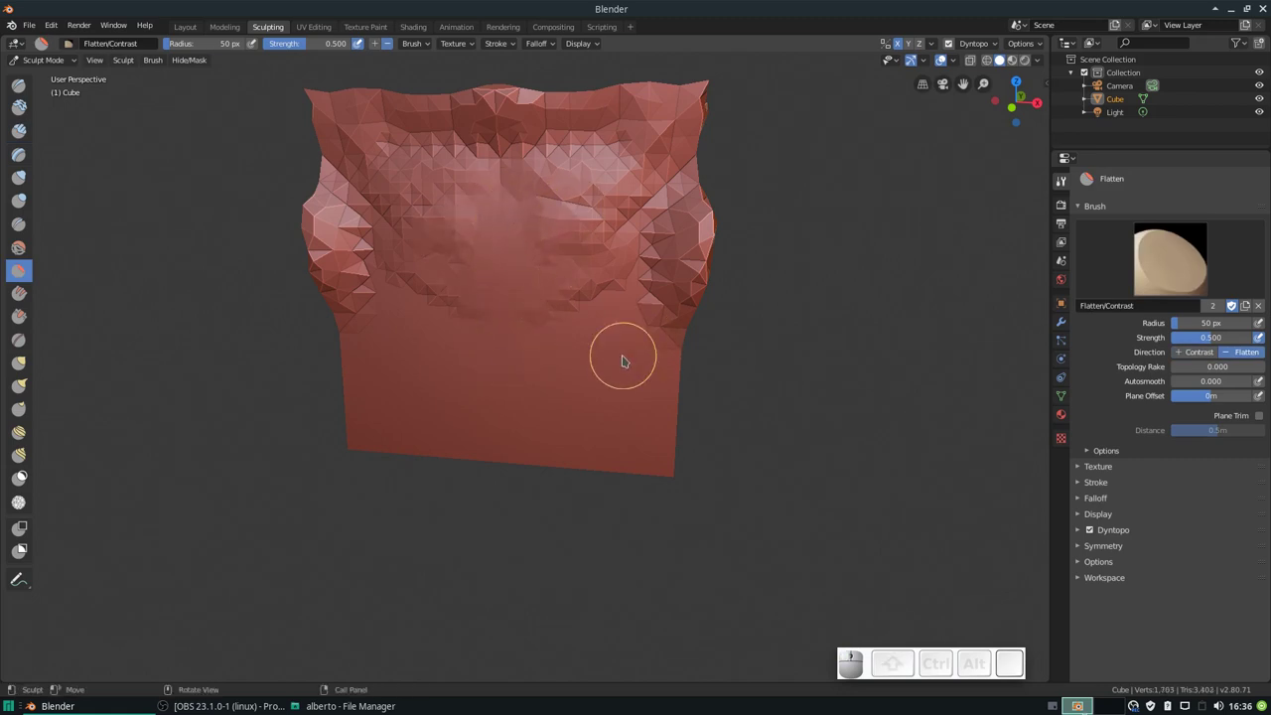
{"action": "key", "text": "c"}
{"action": "left_click_drag", "start_coordinate": [656, 160], "coordinate": [647, 273]}
Step: Carve a crease into the front face and pinch the sculpted surface inward
{"action": "key", "text": "shift+c"}
{"action": "left_click_drag", "start_coordinate": [650, 165], "coordinate": [512, 331]}
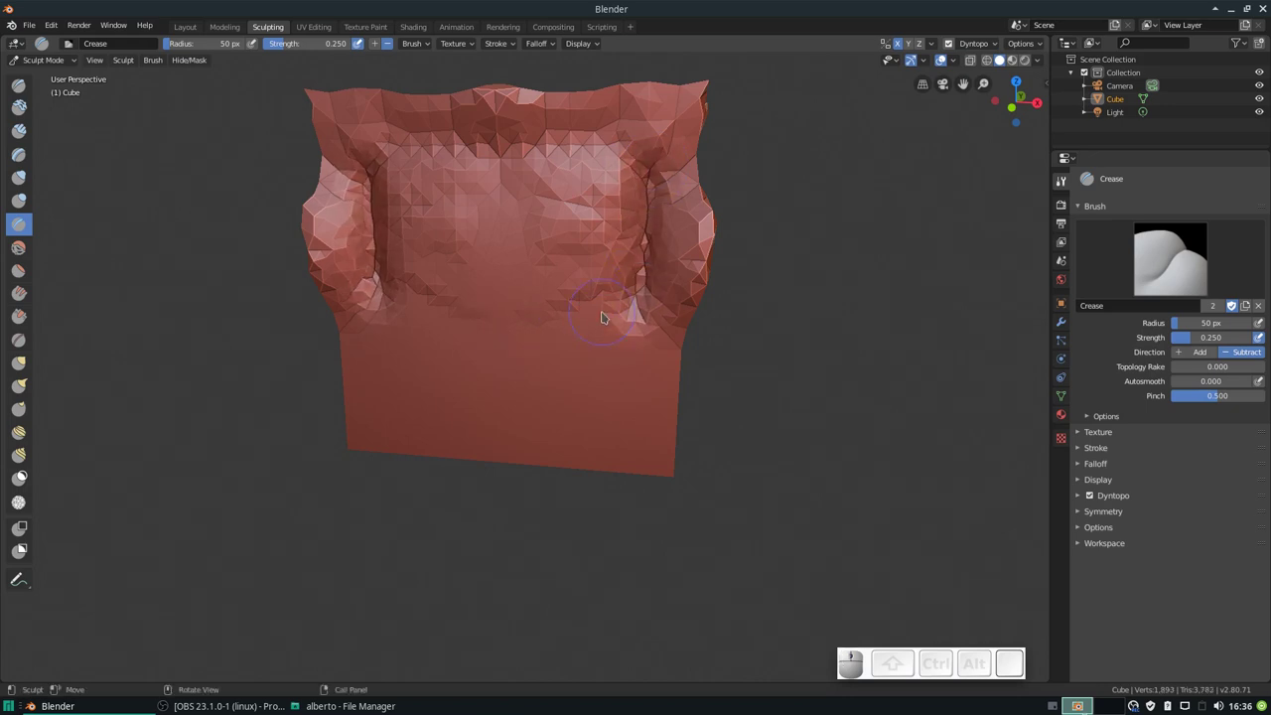
{"action": "key", "text": "p"}
{"action": "left_click_drag", "start_coordinate": [656, 179], "coordinate": [558, 282]}
{"action": "scroll", "scroll_direction": "up", "scroll_amount": 3}
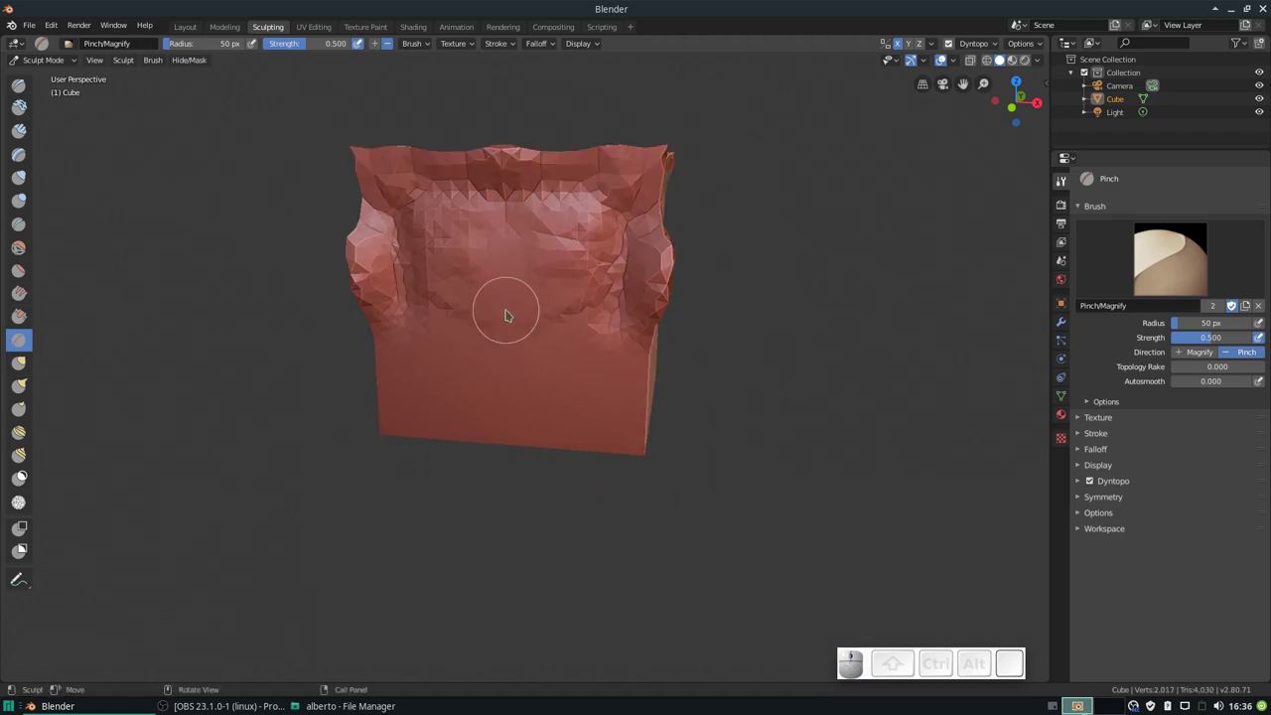
Step: Browse the brush list, orbit around the sculpted cube, and bring up the Preferences window
{"action": "key", "text": "shift+space"}
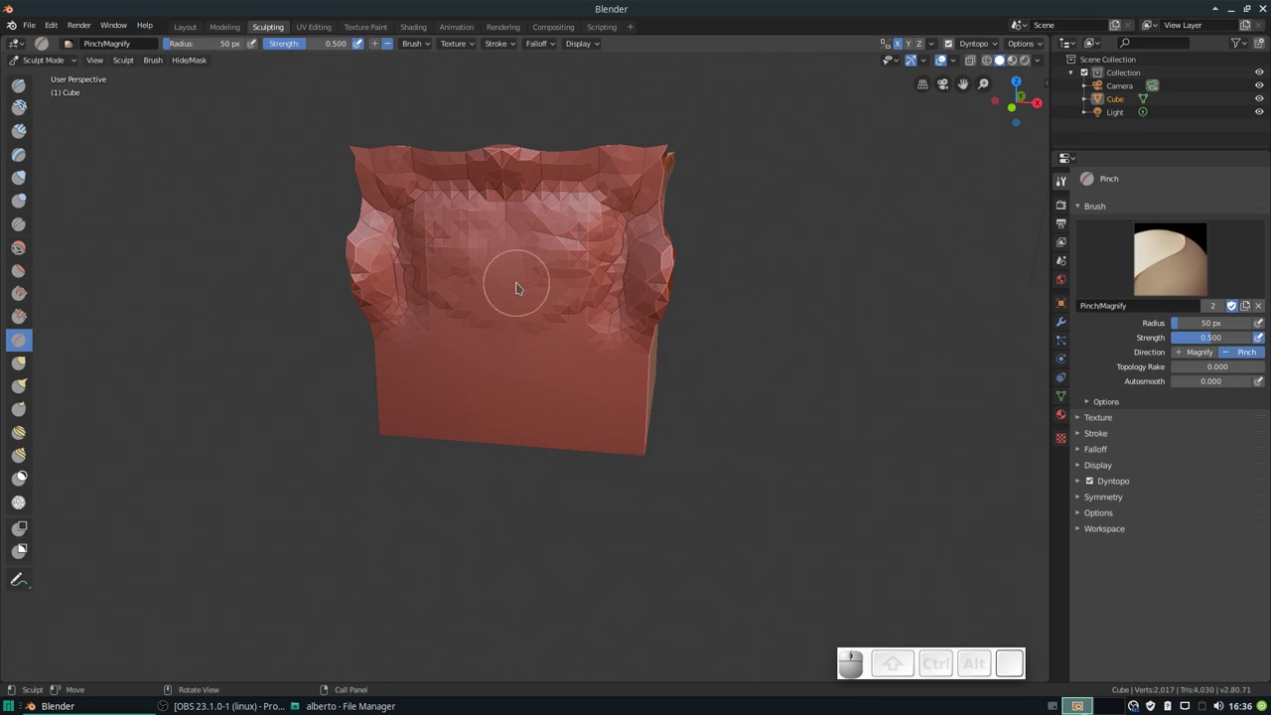
{"action": "scroll", "scroll_direction": "down", "scroll_amount": 3}
{"action": "scroll", "scroll_direction": "up", "scroll_amount": 3}
{"action": "scroll", "scroll_direction": "down", "scroll_amount": 3}
{"action": "left_click_drag", "start_coordinate": [520, 275], "coordinate": [531, 338]}
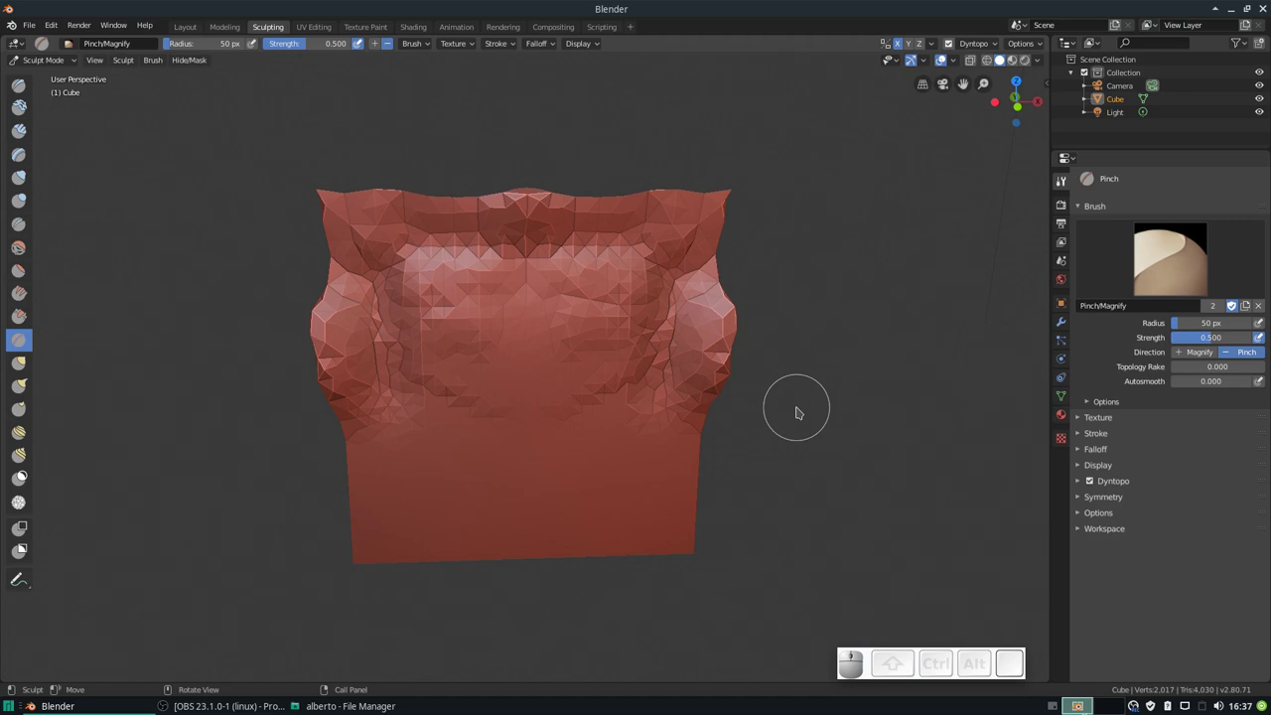
{"action": "key", "text": "ctrl+alt+u"}
{"action": "key", "text": "Escape"}
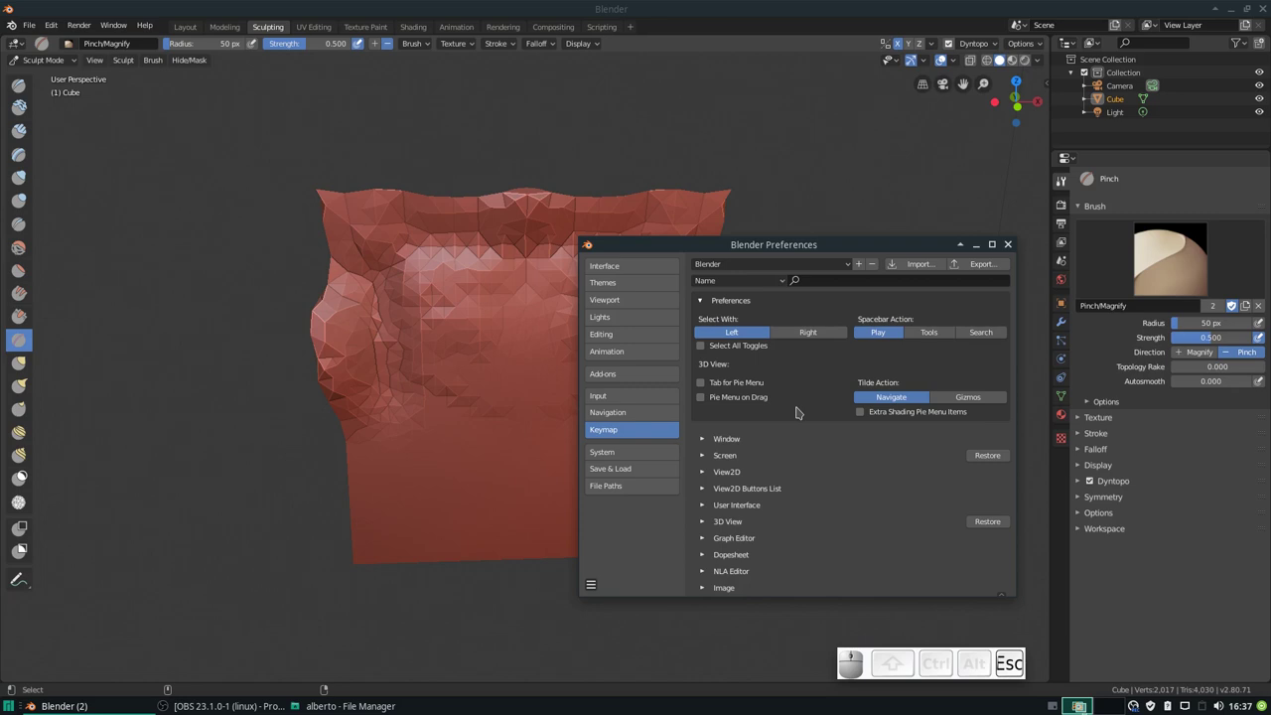
Step: Assign Ctrl+Alt+U as the shortcut for the Edit > Preferences command via Change Shortcut
{"action": "left_click", "coordinate": [1018, 240]}
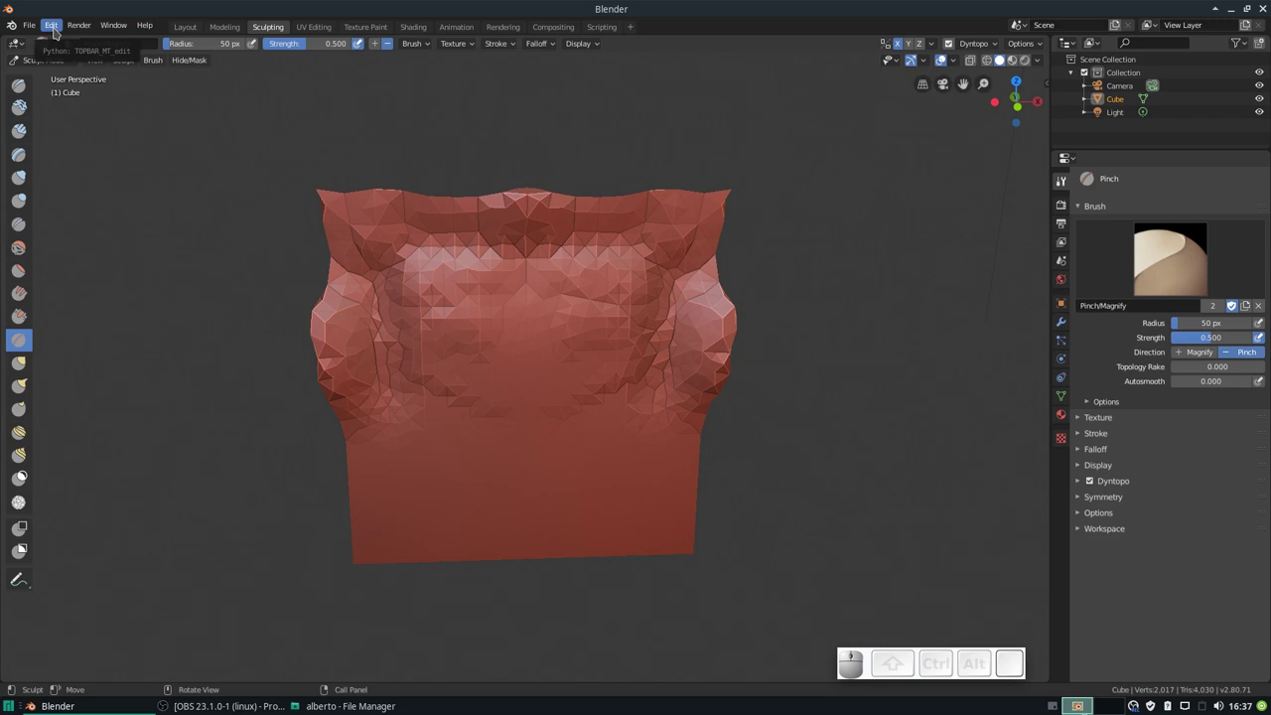
{"action": "left_click", "coordinate": [60, 30]}
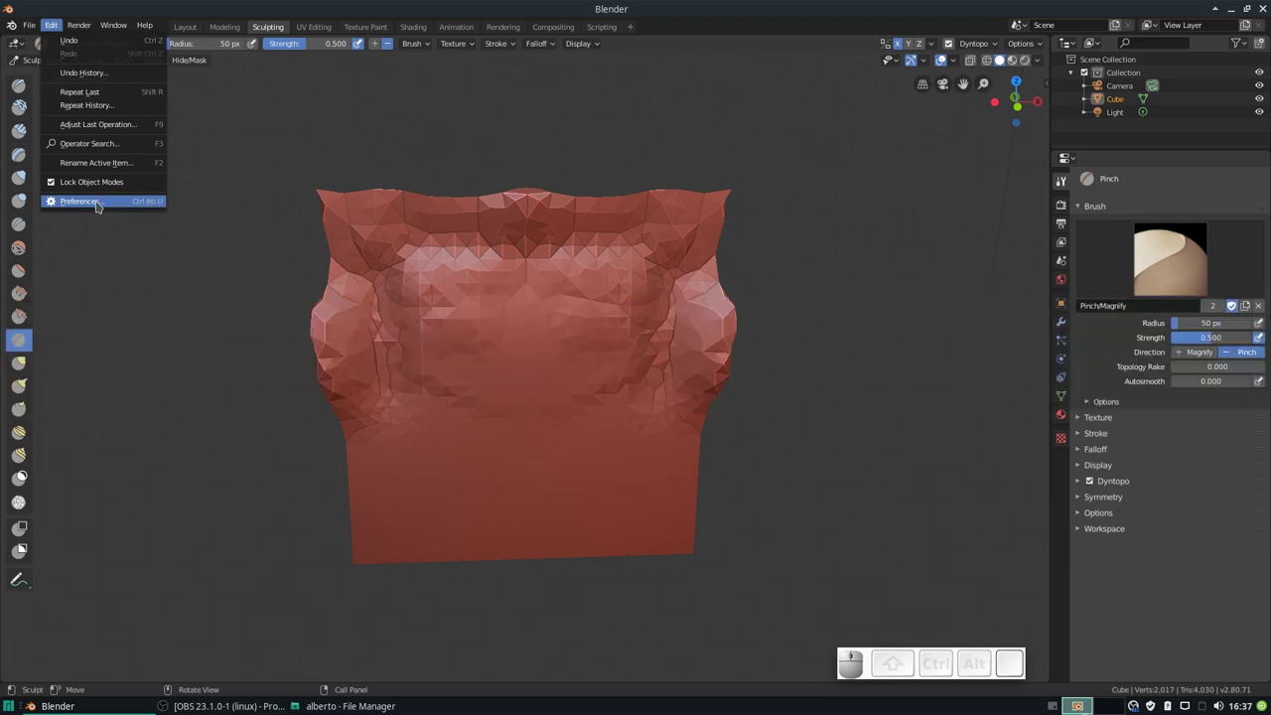
{"action": "right_click", "coordinate": [102, 203]}
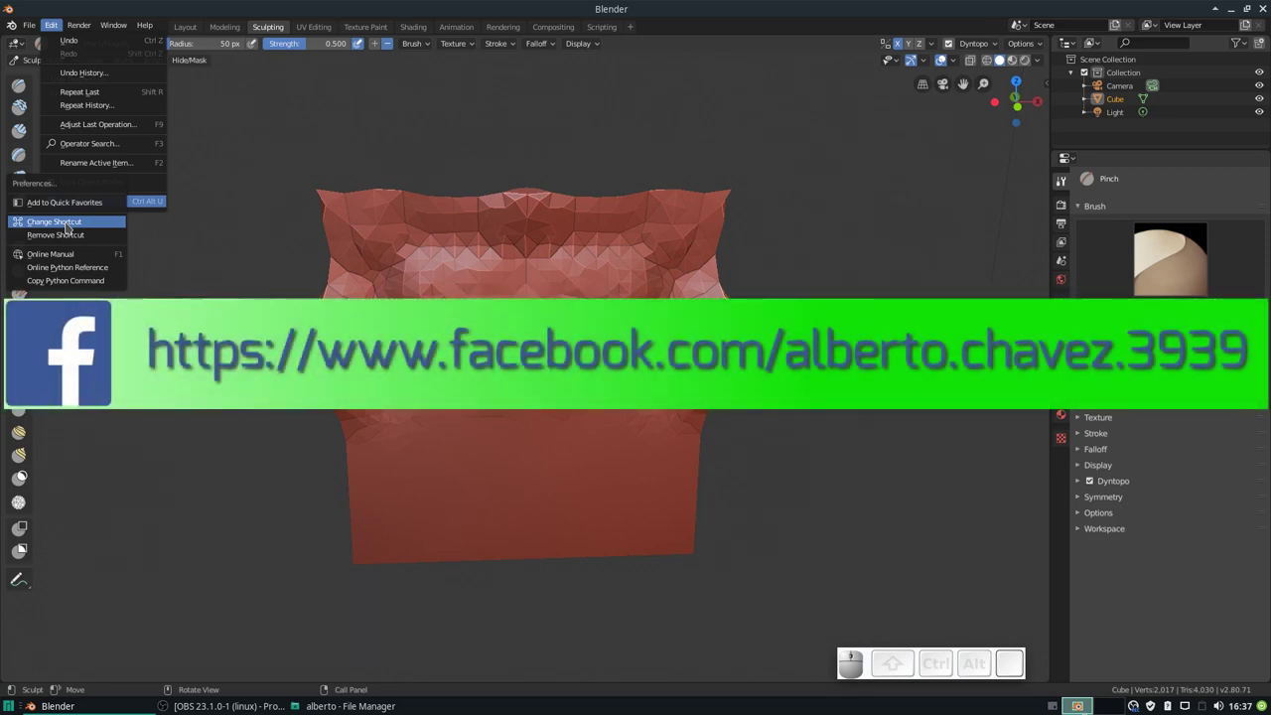
{"action": "left_click", "coordinate": [73, 225]}
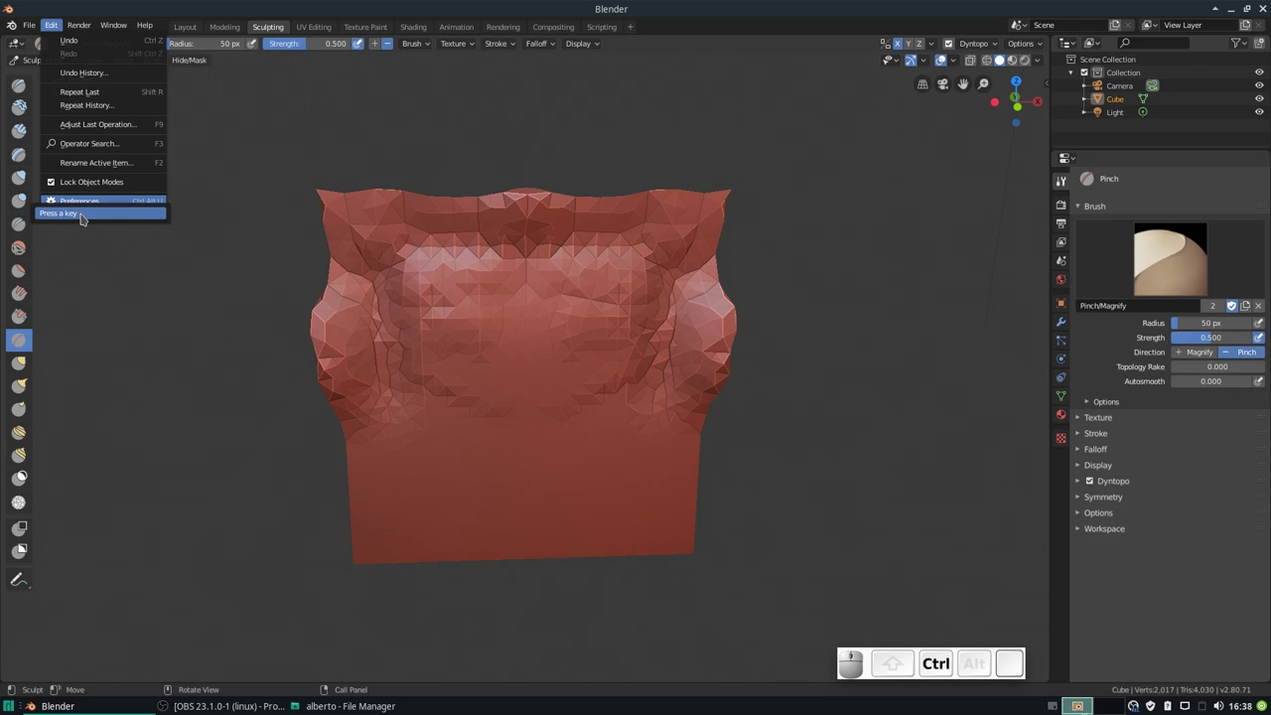
{"action": "key", "text": "ctrl+alt+u"}
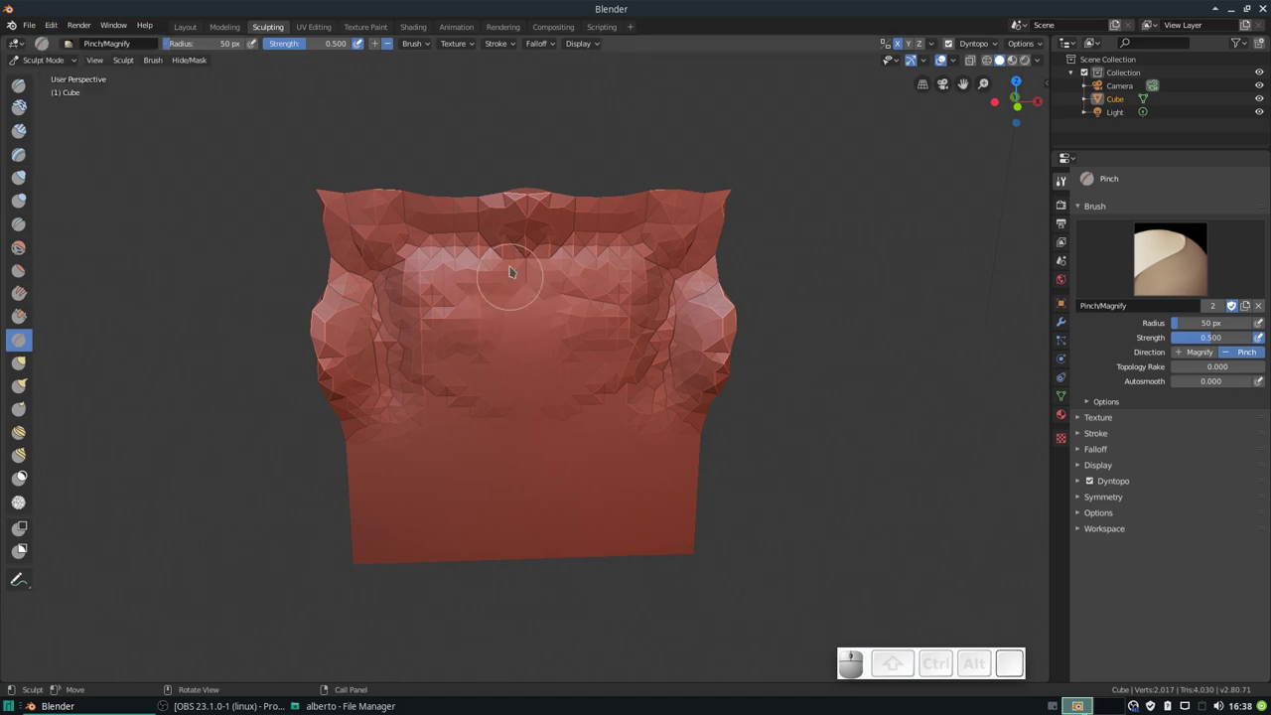
Step: Zoom the viewport in and out around the sculpted cube
{"action": "scroll", "scroll_direction": "down", "scroll_amount": 3}
{"action": "scroll", "scroll_direction": "up", "scroll_amount": 3}
{"action": "scroll", "scroll_direction": "down", "scroll_amount": 3}
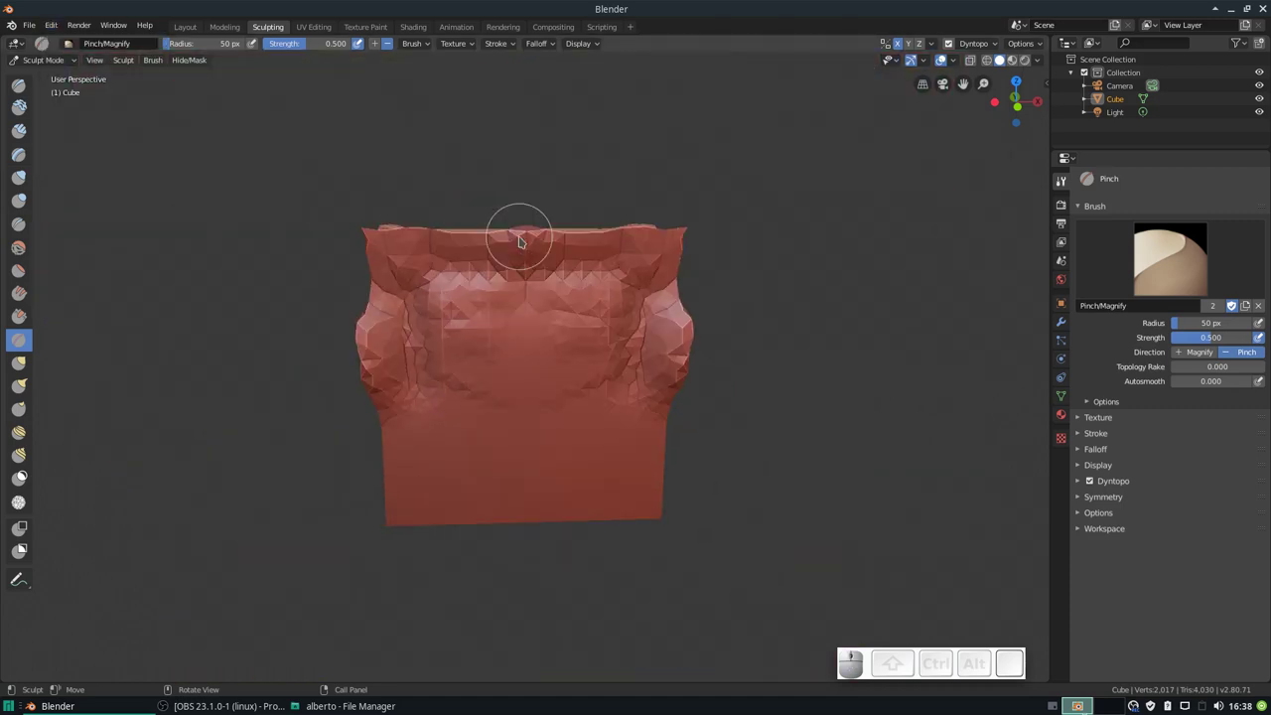
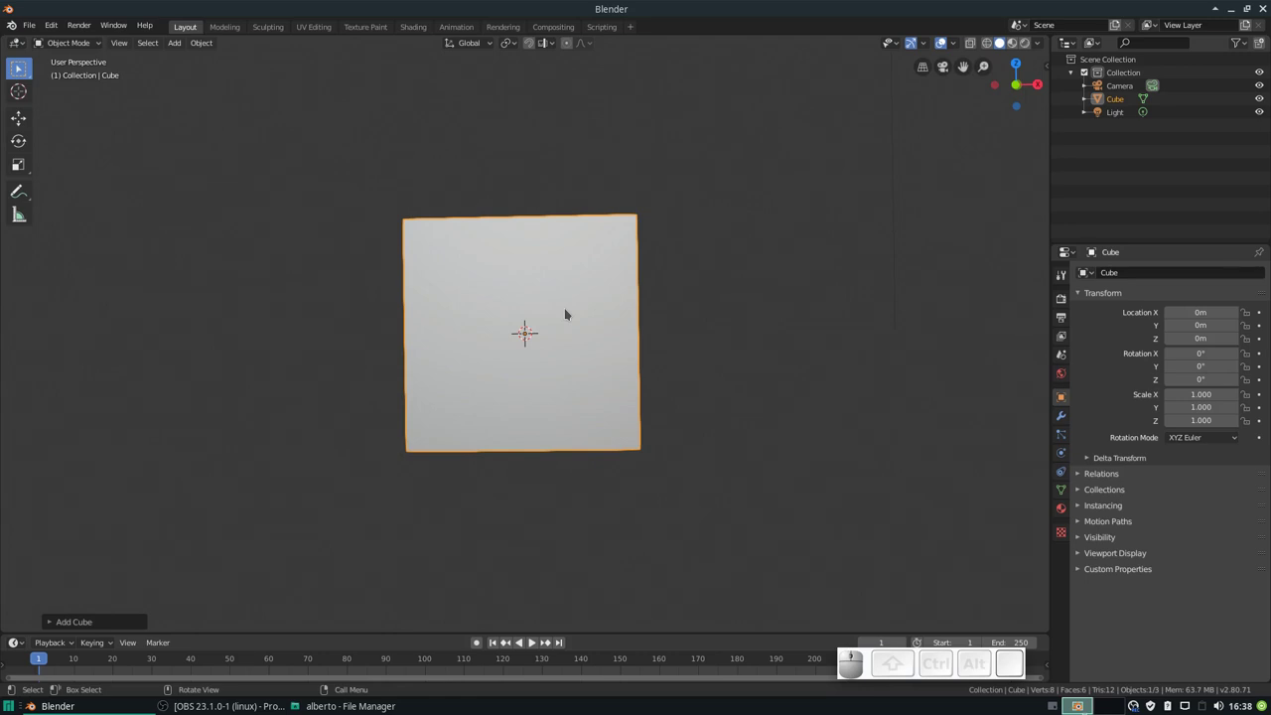
Step: Switch the fresh default cube into Edit Mode
{"action": "scroll", "scroll_direction": "up", "scroll_amount": 3}
{"action": "scroll", "scroll_direction": "down", "scroll_amount": 3}
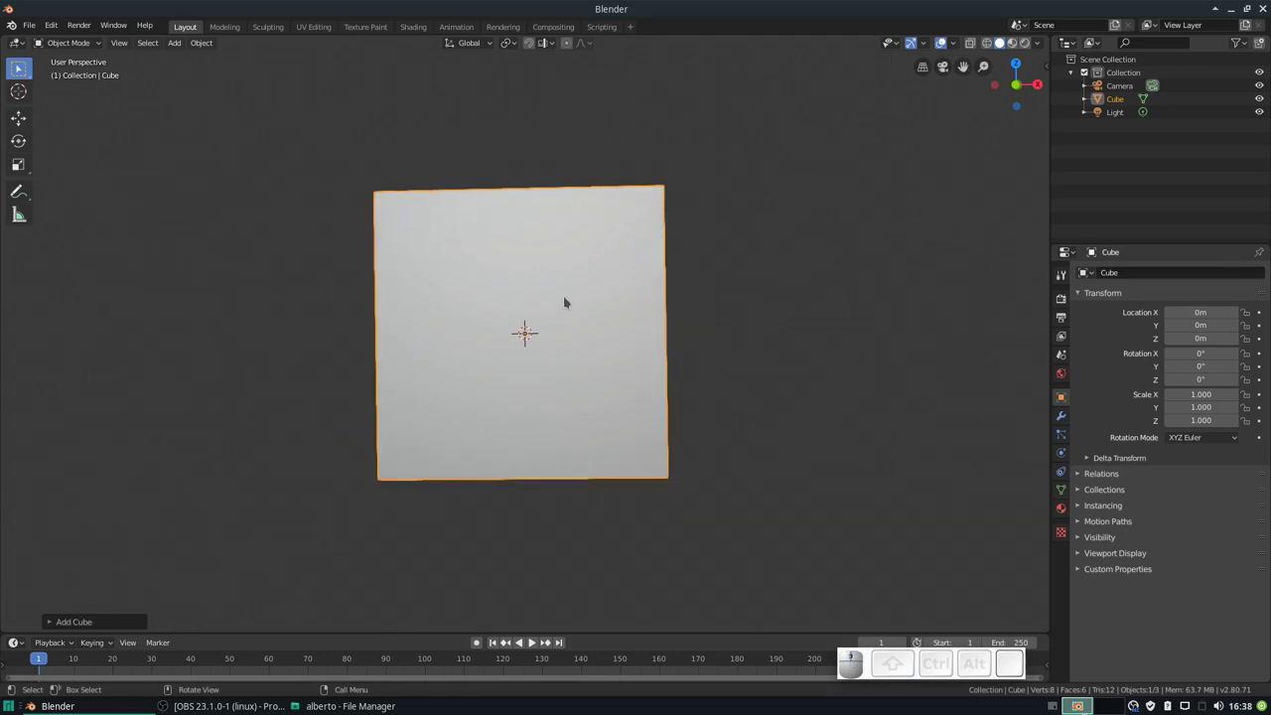
{"action": "key", "text": "Tab"}
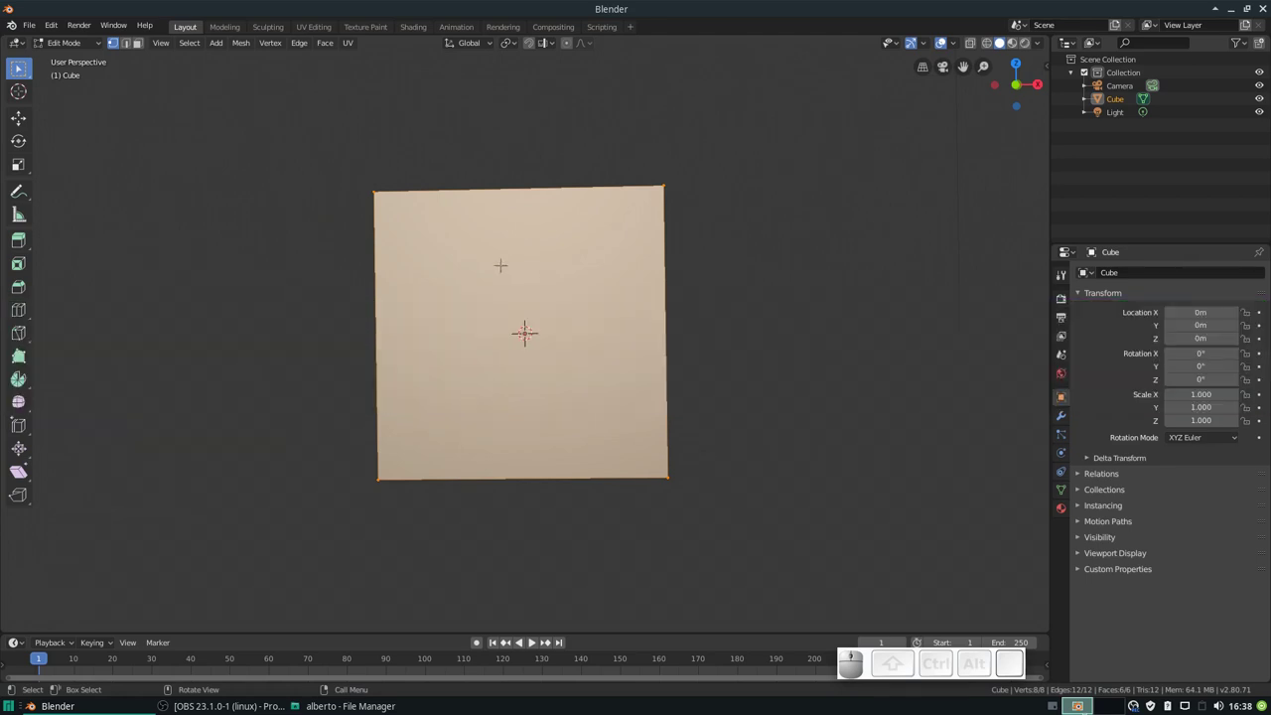
Step: Add the Poly Build tool to Quick Favorites and check the Q menu lists it
{"action": "right_click", "coordinate": [25, 362]}
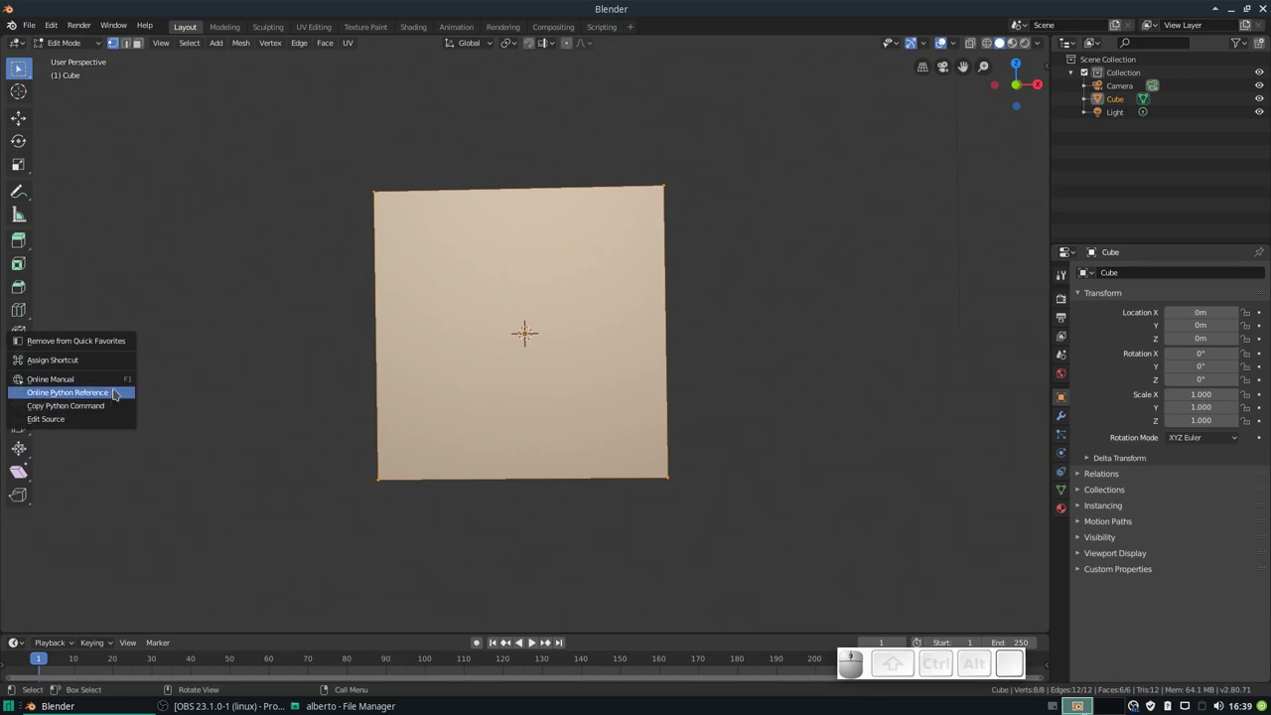
{"action": "right_click", "coordinate": [24, 285]}
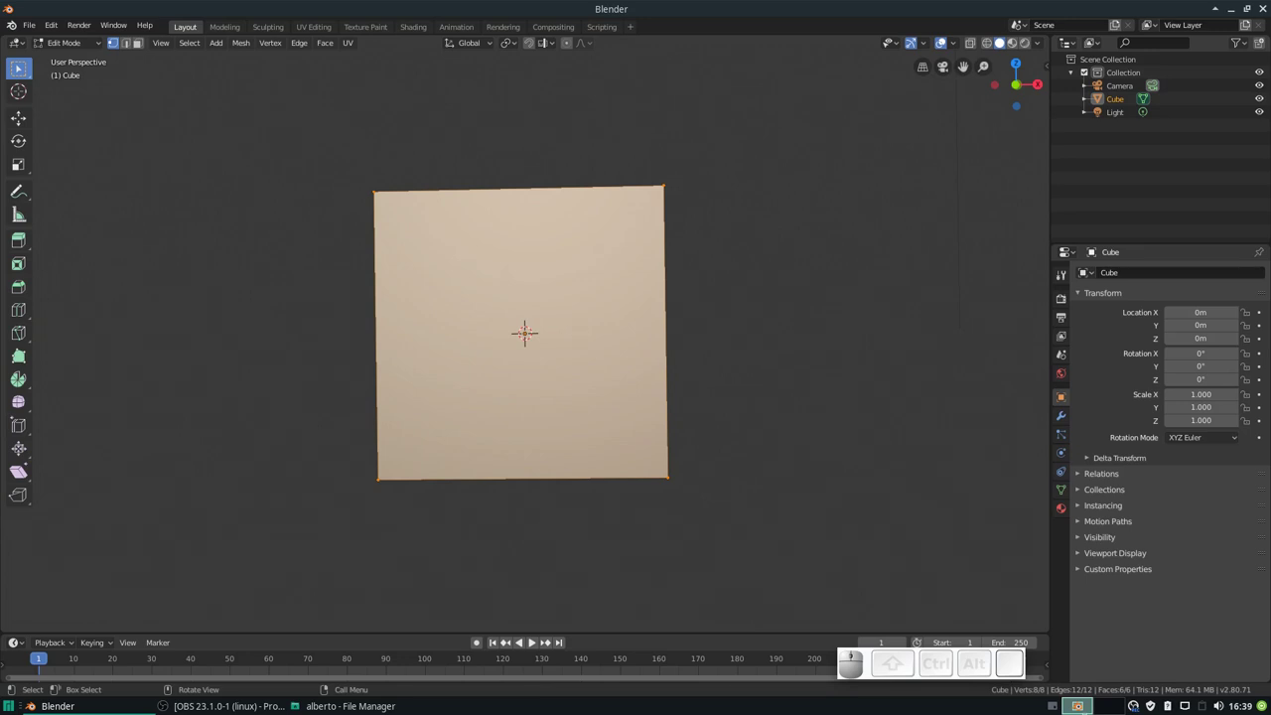
{"action": "key", "text": "q"}
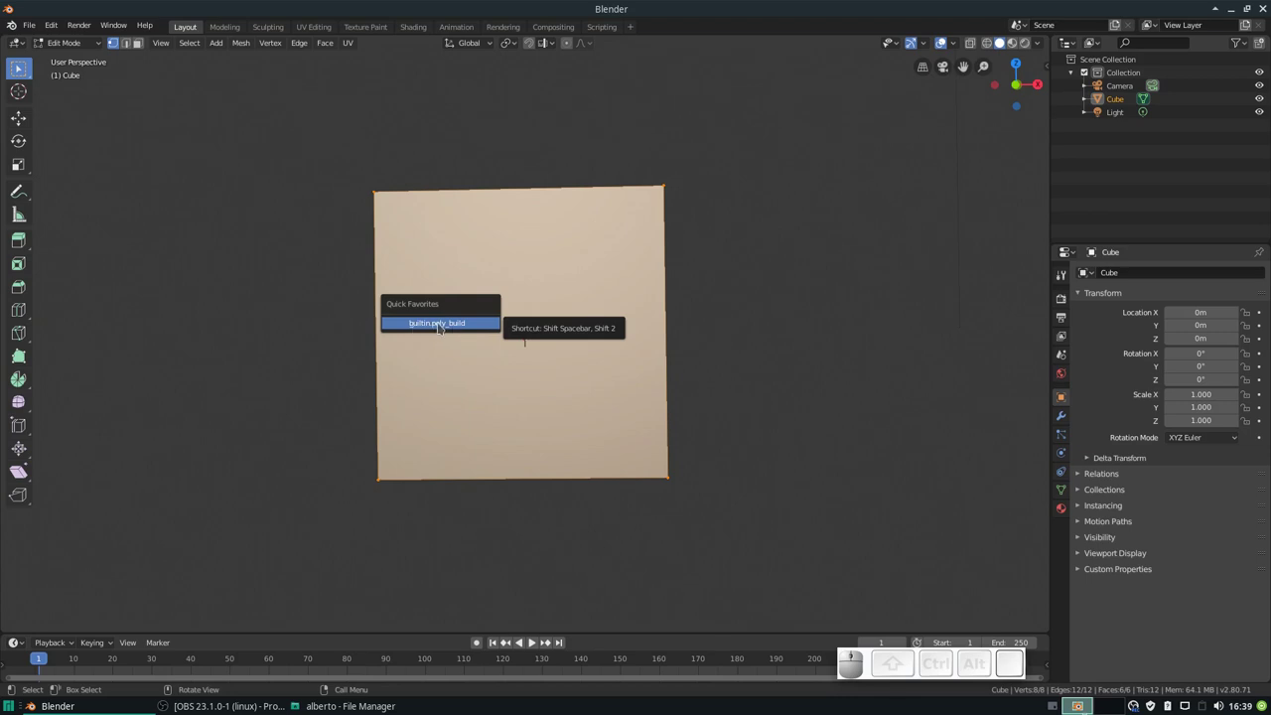
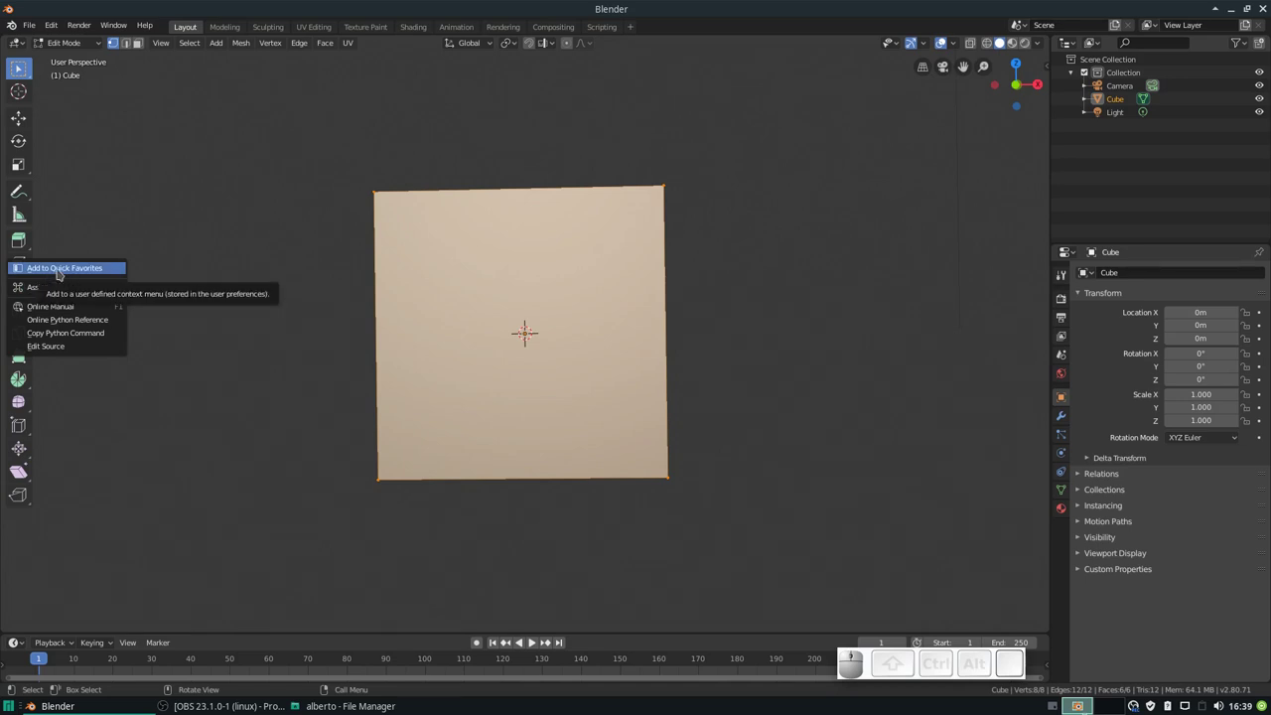
{"action": "left_click", "coordinate": [63, 271]}
{"action": "key", "text": "q"}
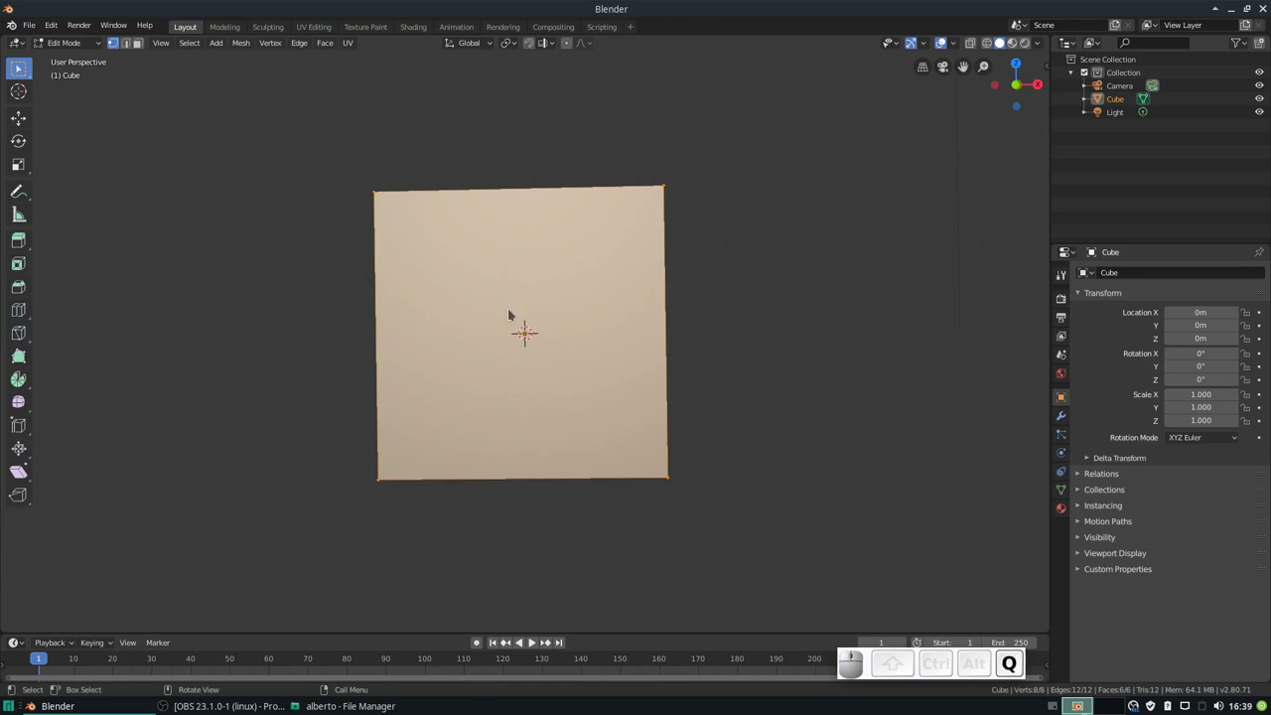